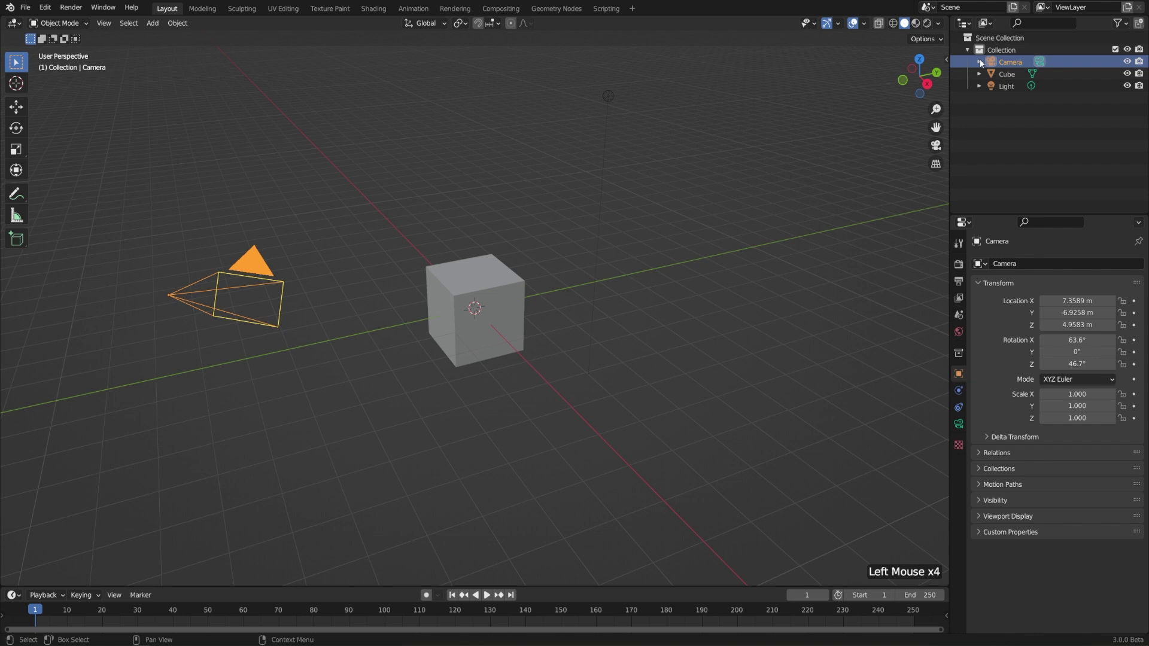
Expand Camera and Cube in the Outliner and rename the cube's mesh data to 'Cube Data'
{"action": "left_click", "coordinate": [983, 62]}
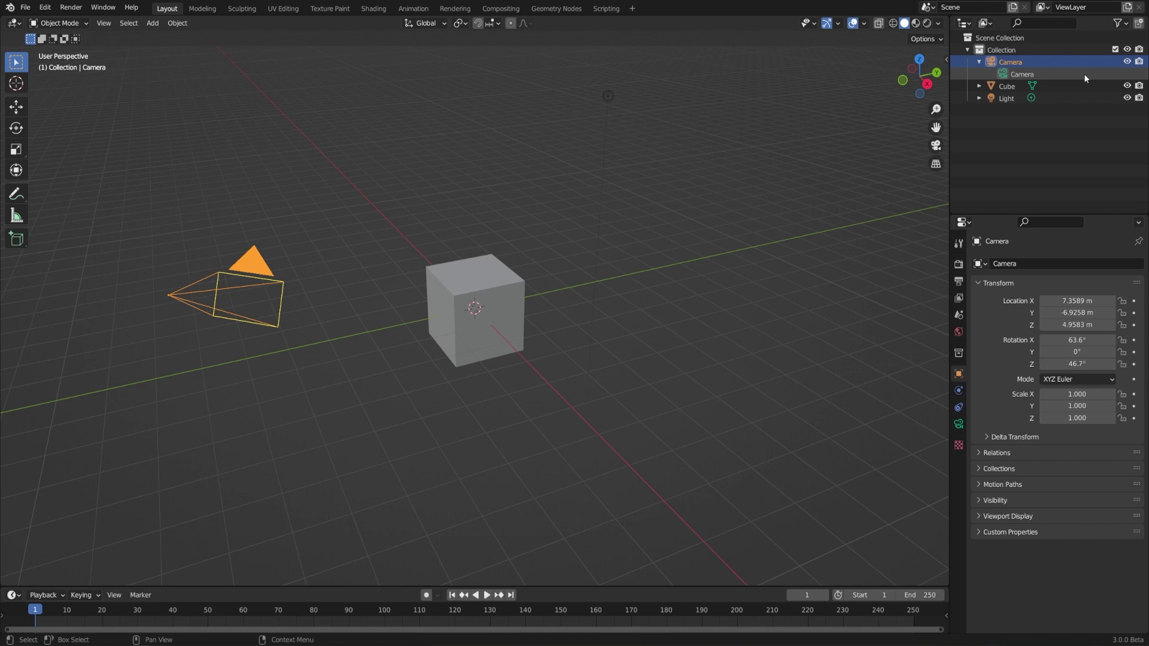
{"action": "left_click", "coordinate": [981, 88]}
{"action": "left_click", "coordinate": [1016, 90]}
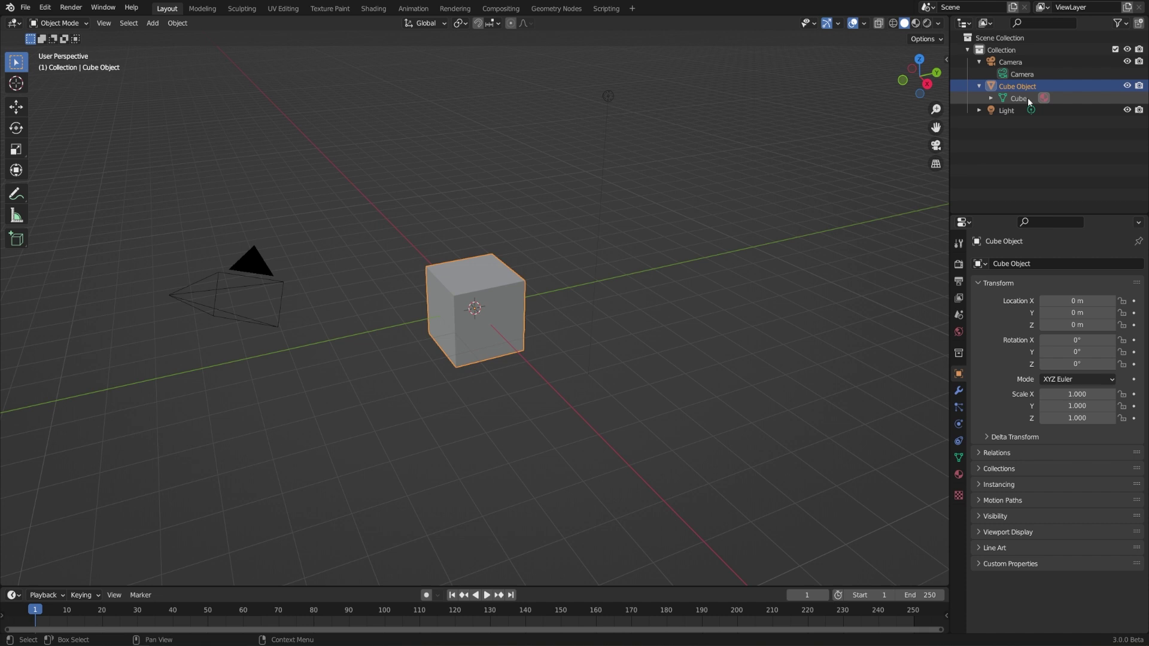
{"action": "double_click", "coordinate": [1024, 102]}
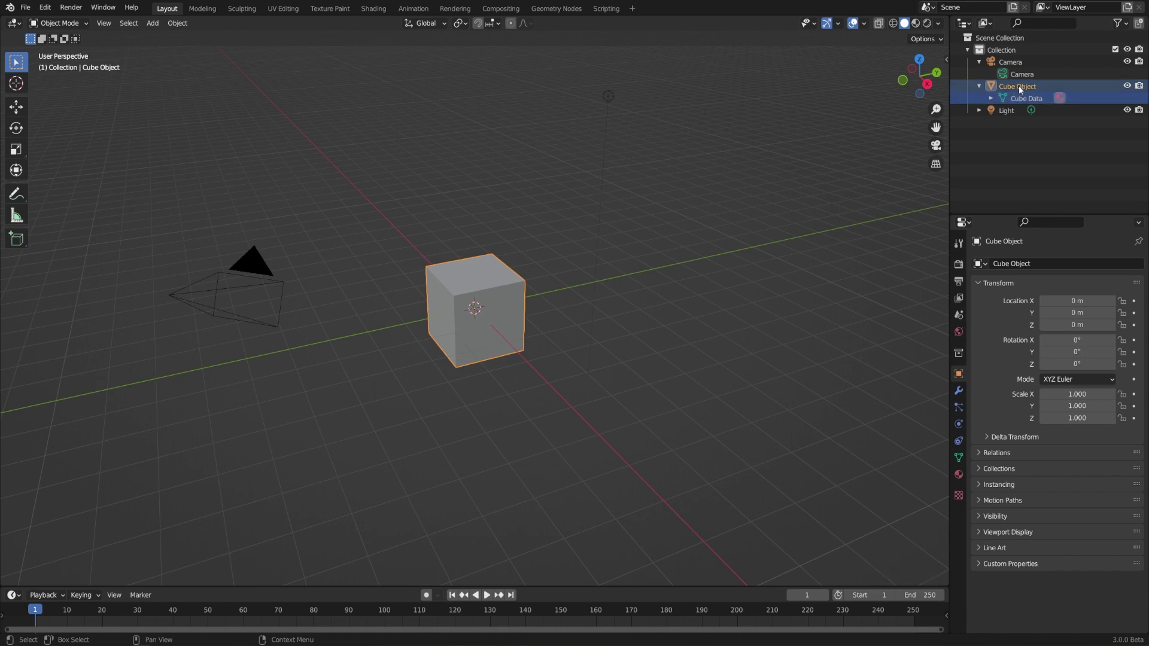
Review Cube Object's transform settings and the scene's render output format
{"action": "left_click", "coordinate": [1022, 89]}
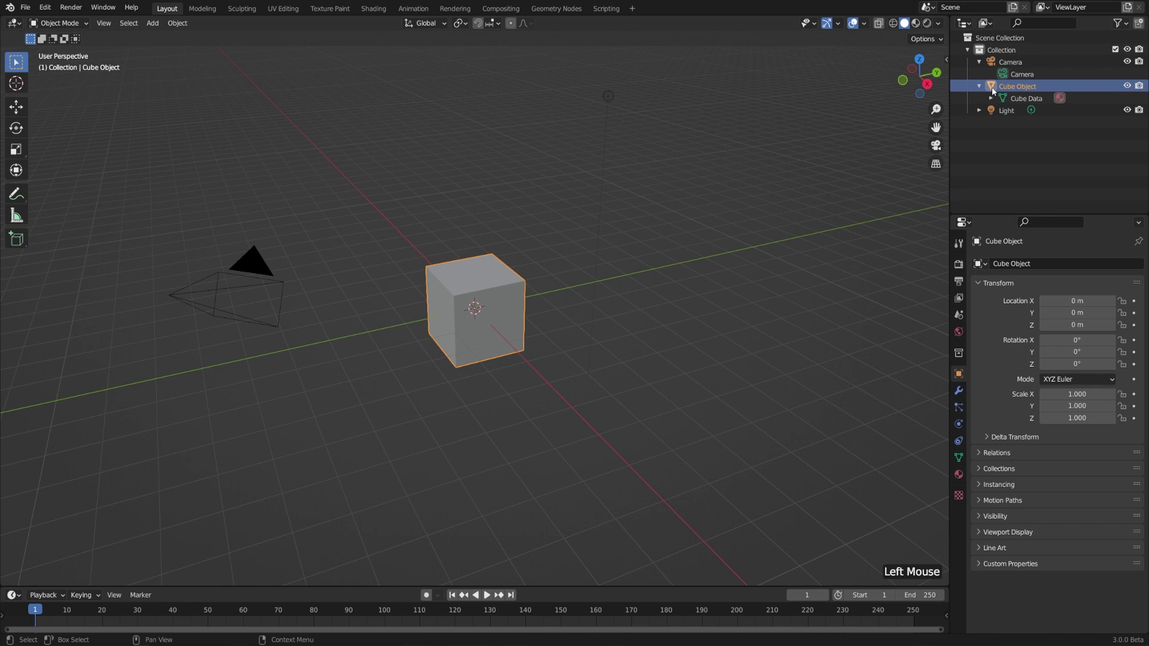
{"action": "left_click", "coordinate": [995, 91]}
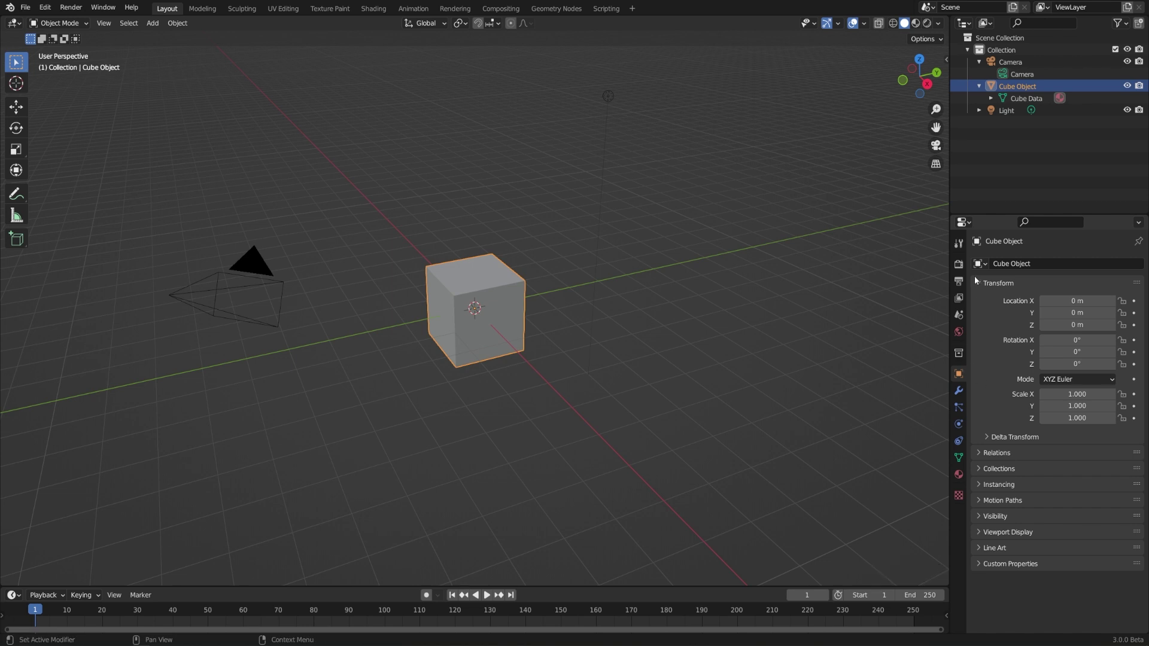
{"action": "left_click", "coordinate": [966, 293]}
{"action": "left_click", "coordinate": [965, 276]}
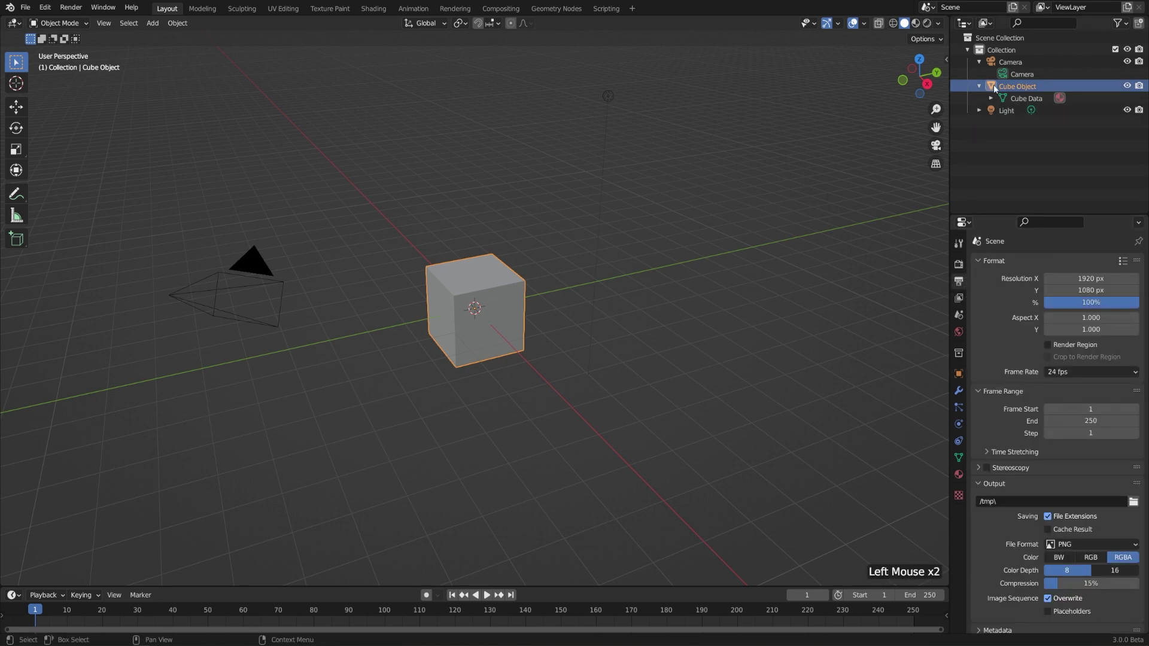
{"action": "left_click", "coordinate": [996, 88]}
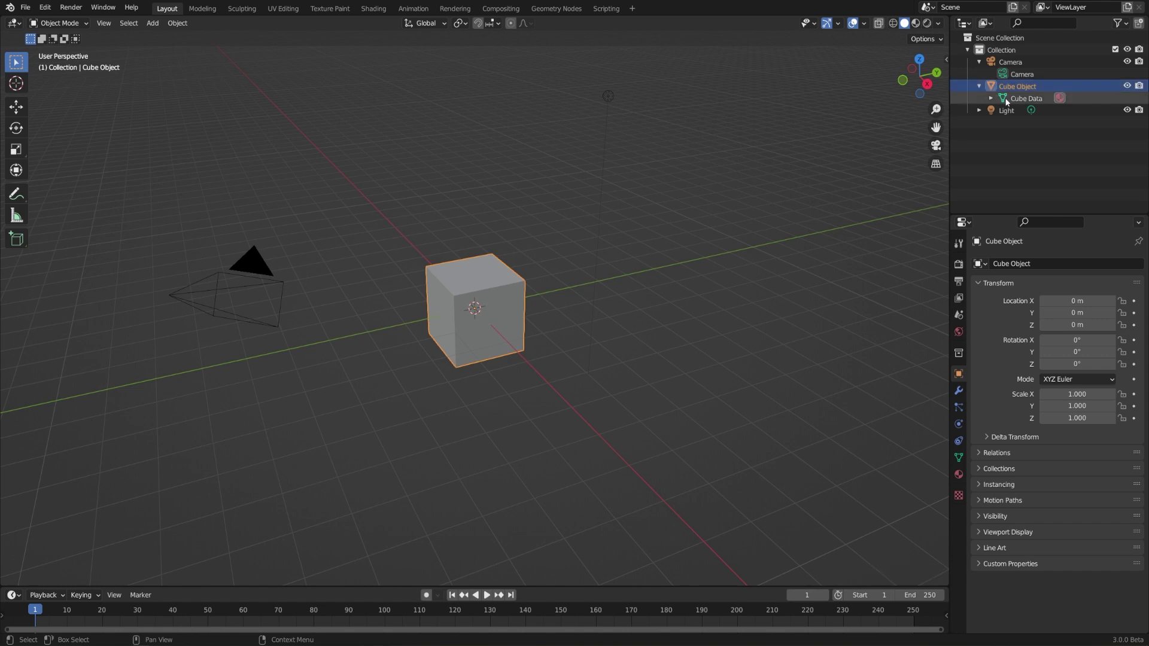
Review Cube Data mesh and view layer settings, then the light's and the camera's properties
{"action": "left_click", "coordinate": [1007, 100]}
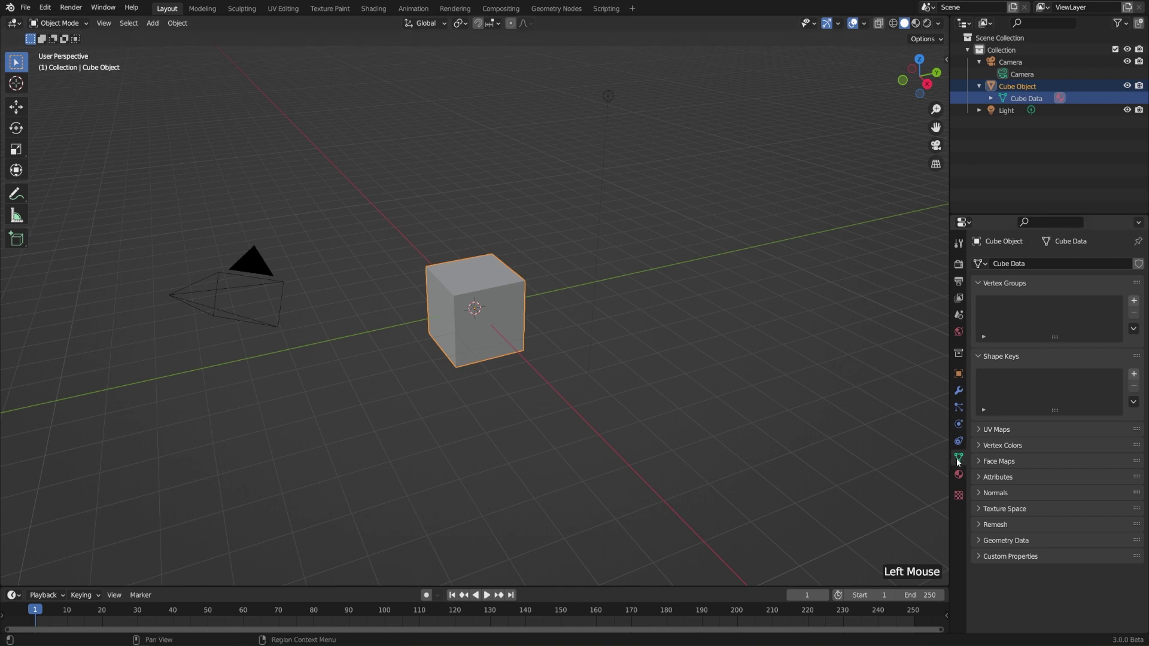
{"action": "left_click", "coordinate": [960, 385]}
{"action": "left_click", "coordinate": [962, 305]}
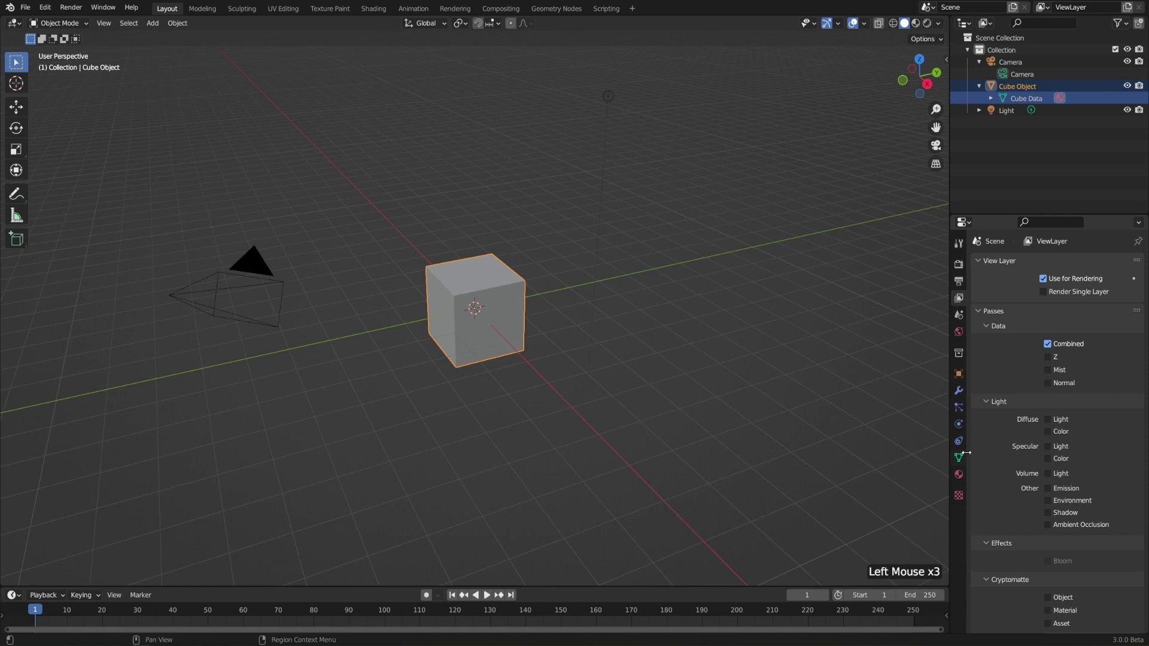
{"action": "left_click", "coordinate": [963, 460]}
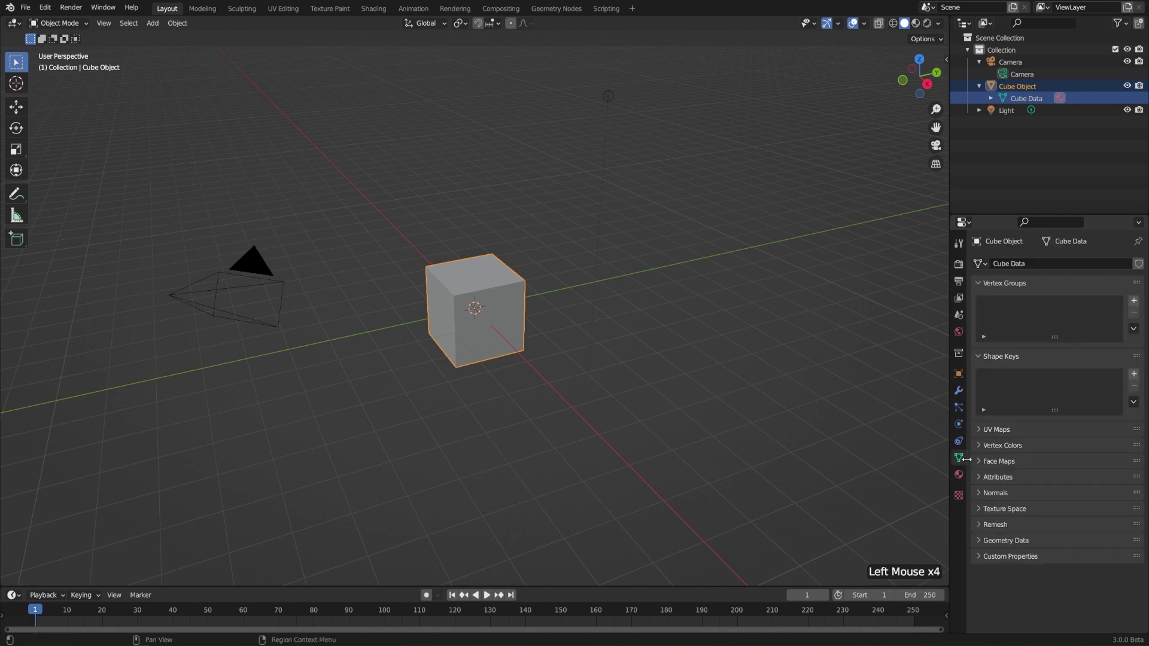
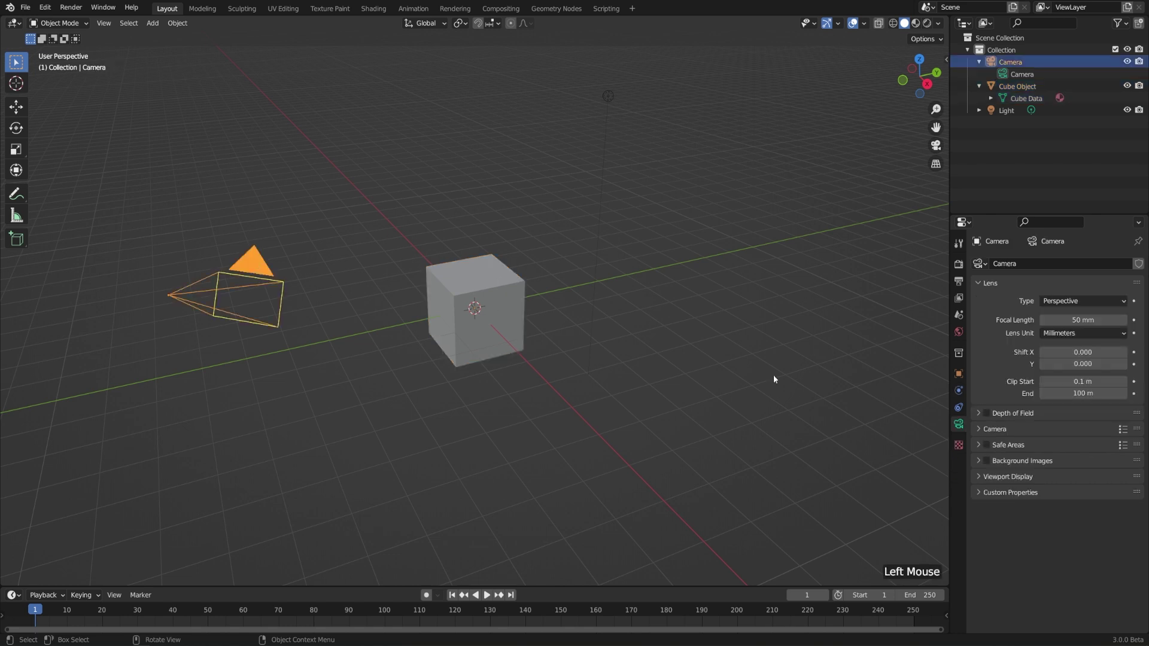
{"action": "left_click", "coordinate": [607, 96]}
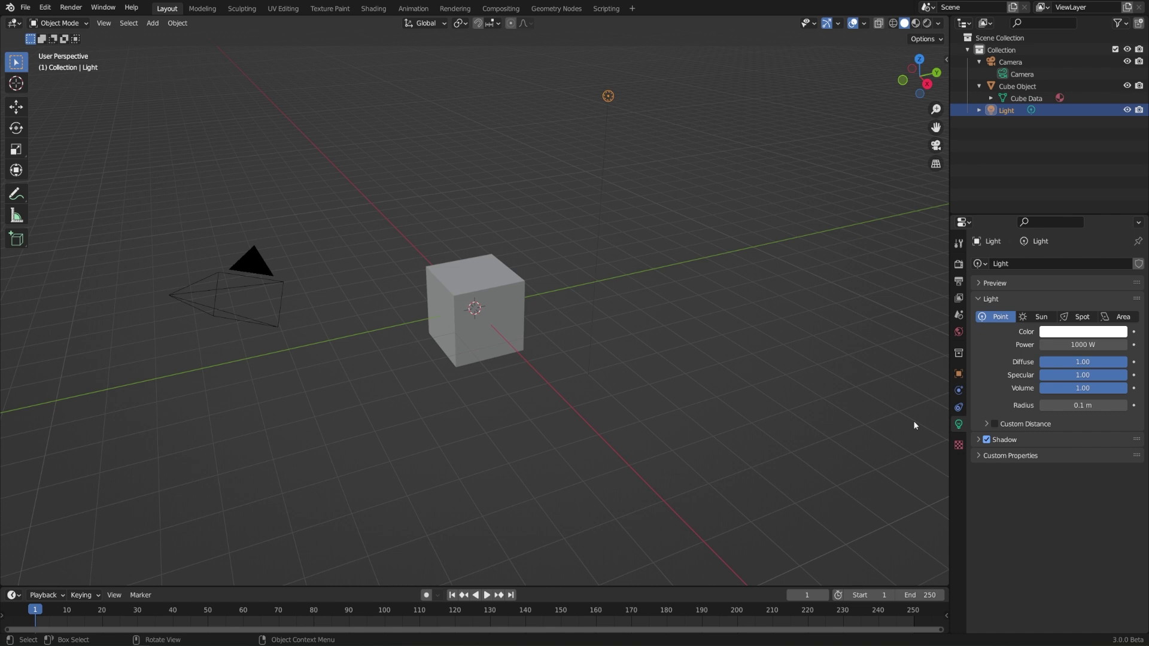
{"action": "left_click", "coordinate": [257, 256]}
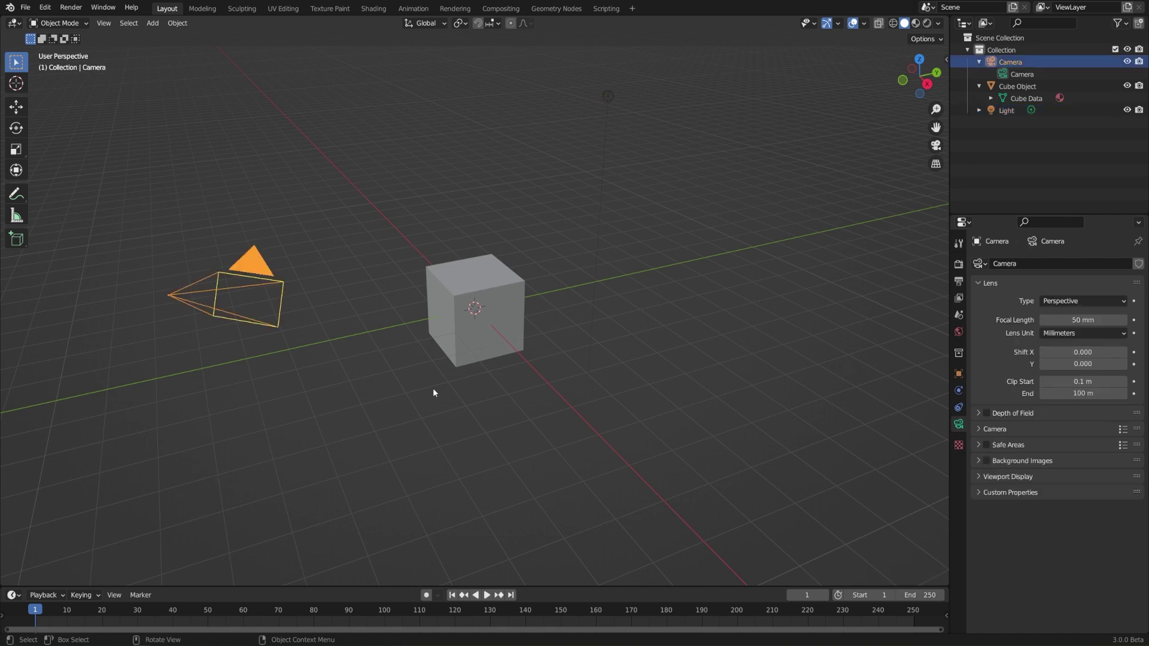
Rename the camera object to 'Camera Right' and show its object settings
{"action": "middle_click", "coordinate": [451, 393]}
{"action": "scroll", "scroll_direction": "down", "scroll_amount": 3}
{"action": "middle_click", "coordinate": [593, 403]}
{"action": "scroll", "scroll_direction": "up", "scroll_amount": 3}
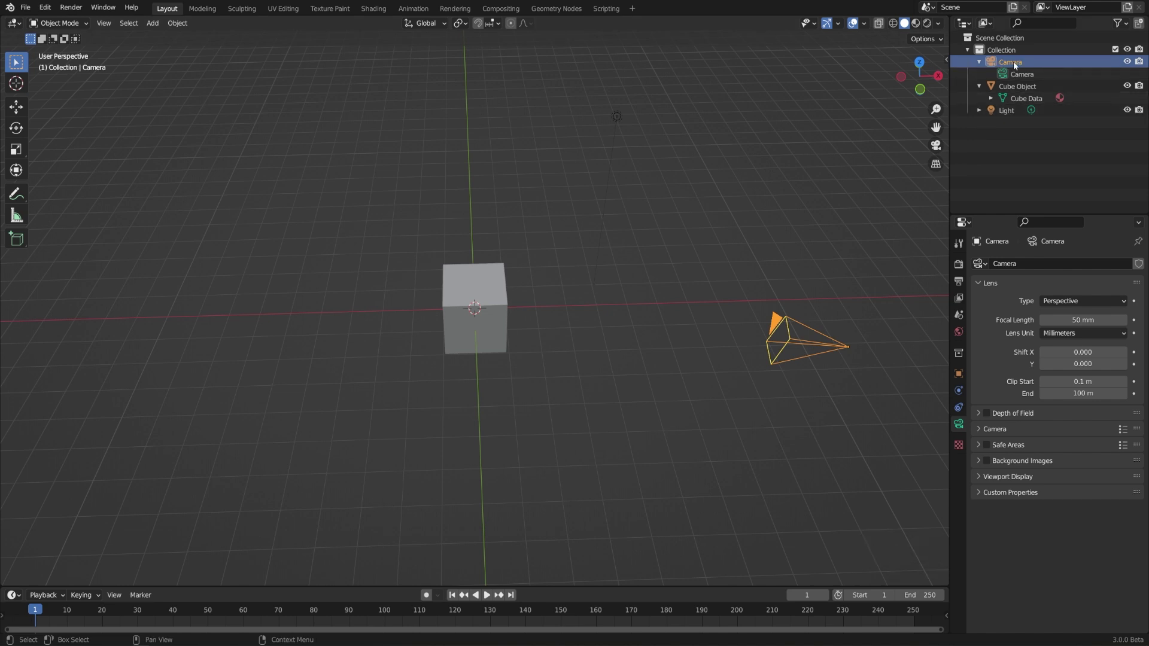
{"action": "left_click", "coordinate": [957, 374]}
{"action": "left_click", "coordinate": [1057, 268]}
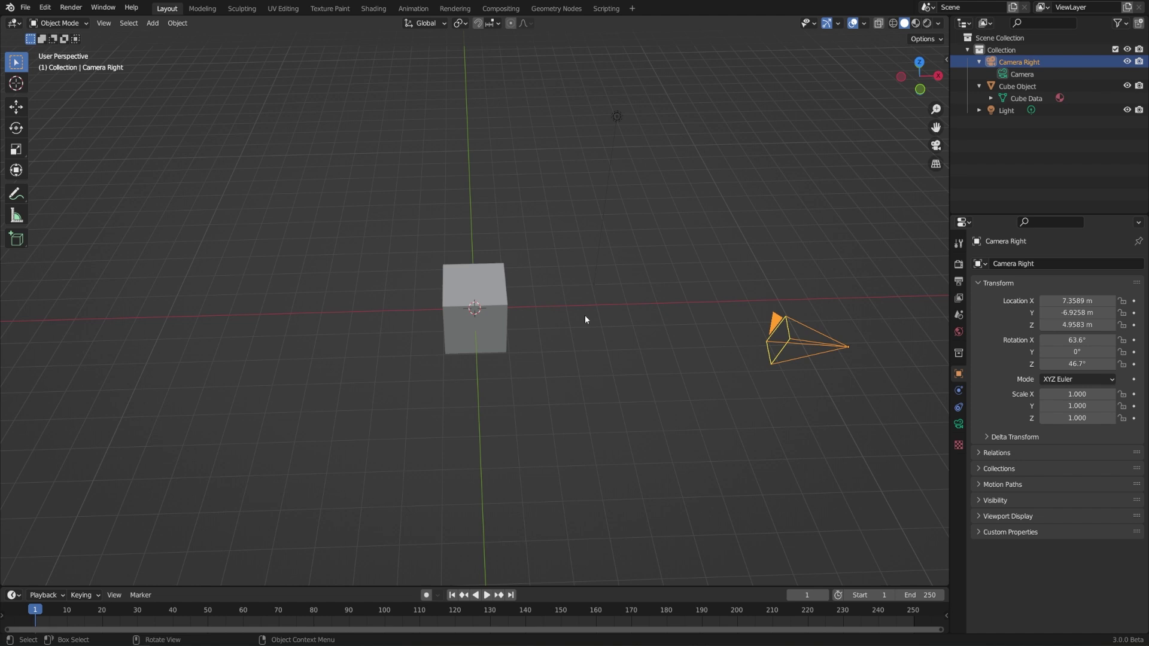
Add a second camera, move it to the cube's opposite side and reset its rotation
{"action": "key", "text": "shift+a"}
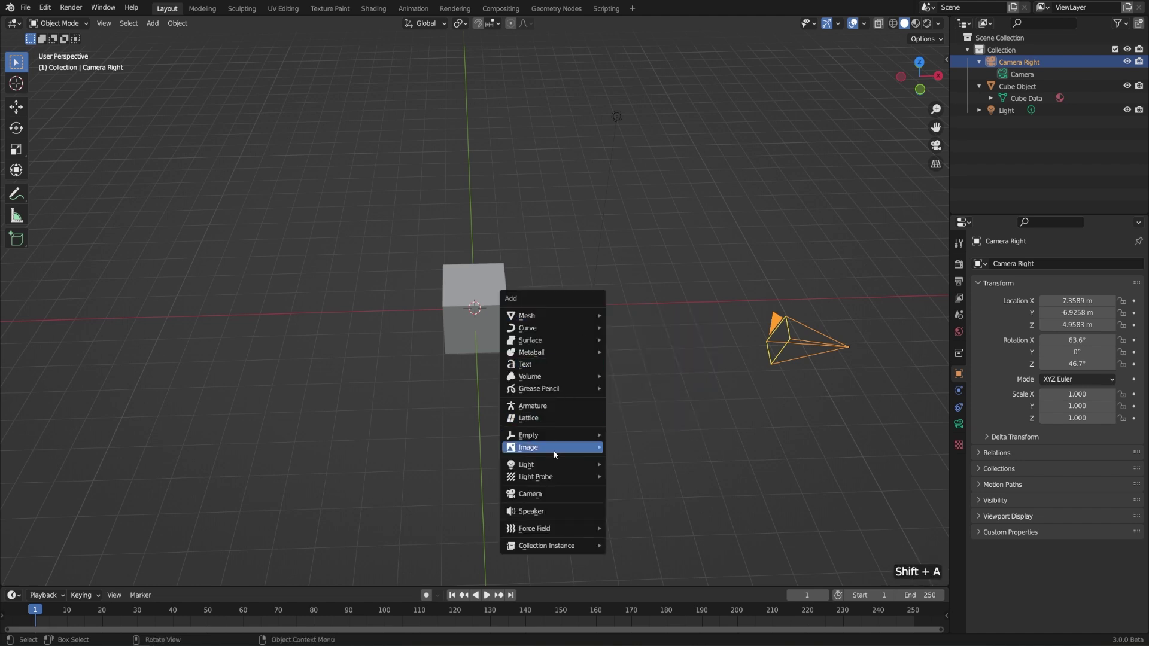
{"action": "middle_click", "coordinate": [592, 443]}
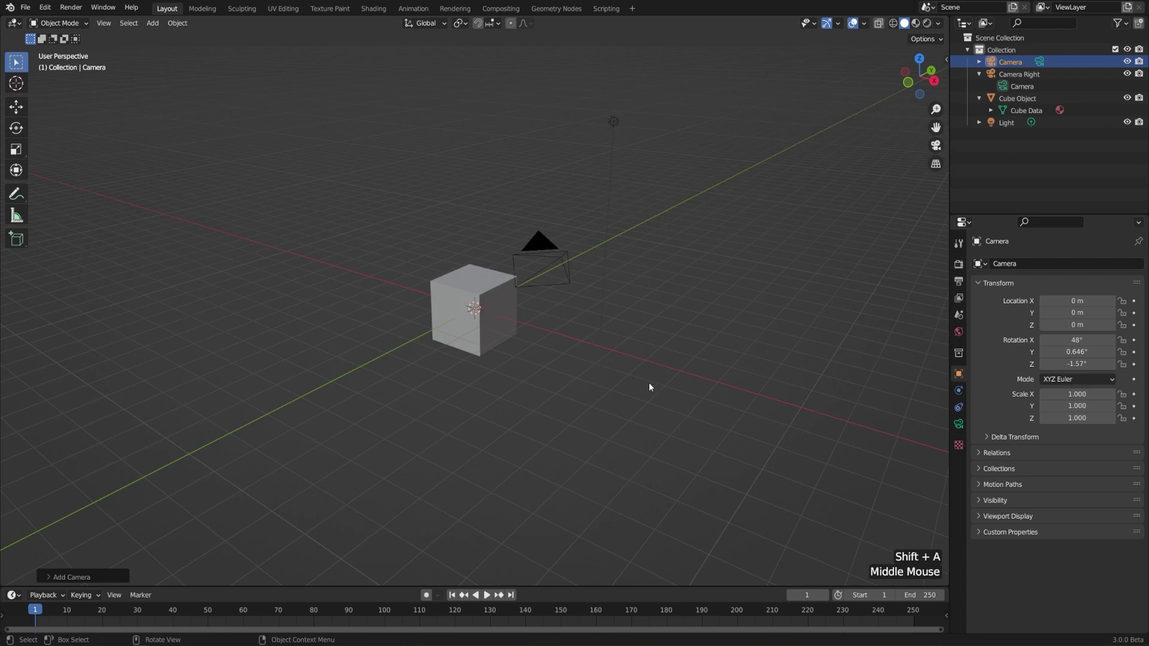
{"action": "key", "text": "g"}
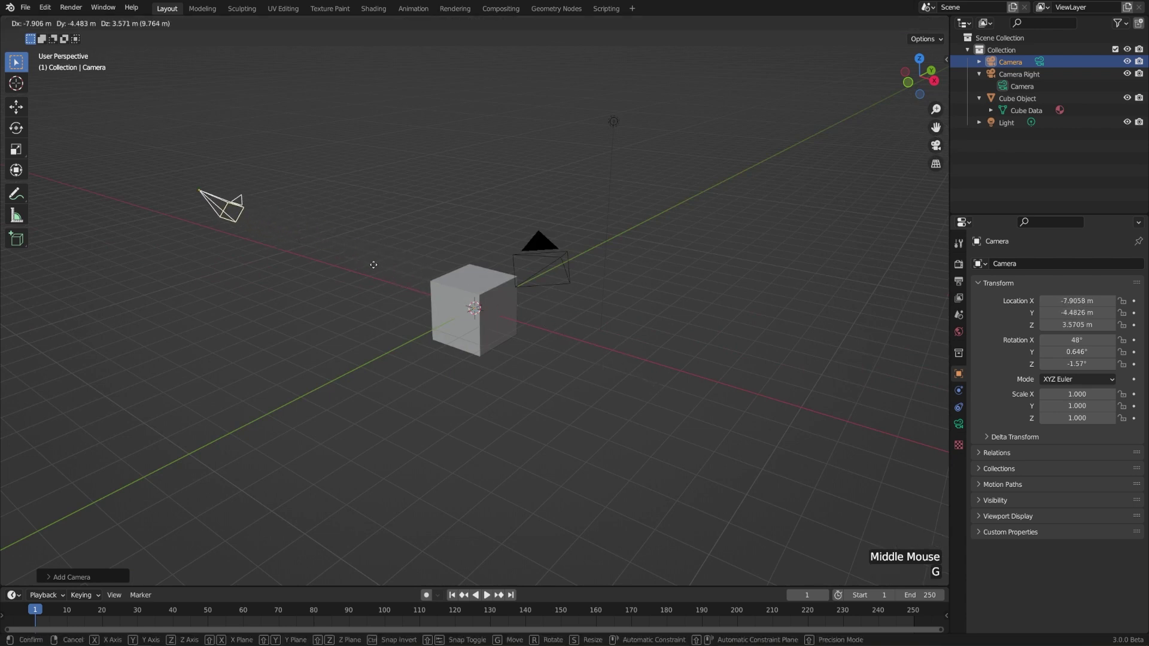
{"action": "middle_click", "coordinate": [403, 289]}
{"action": "middle_click", "coordinate": [522, 359]}
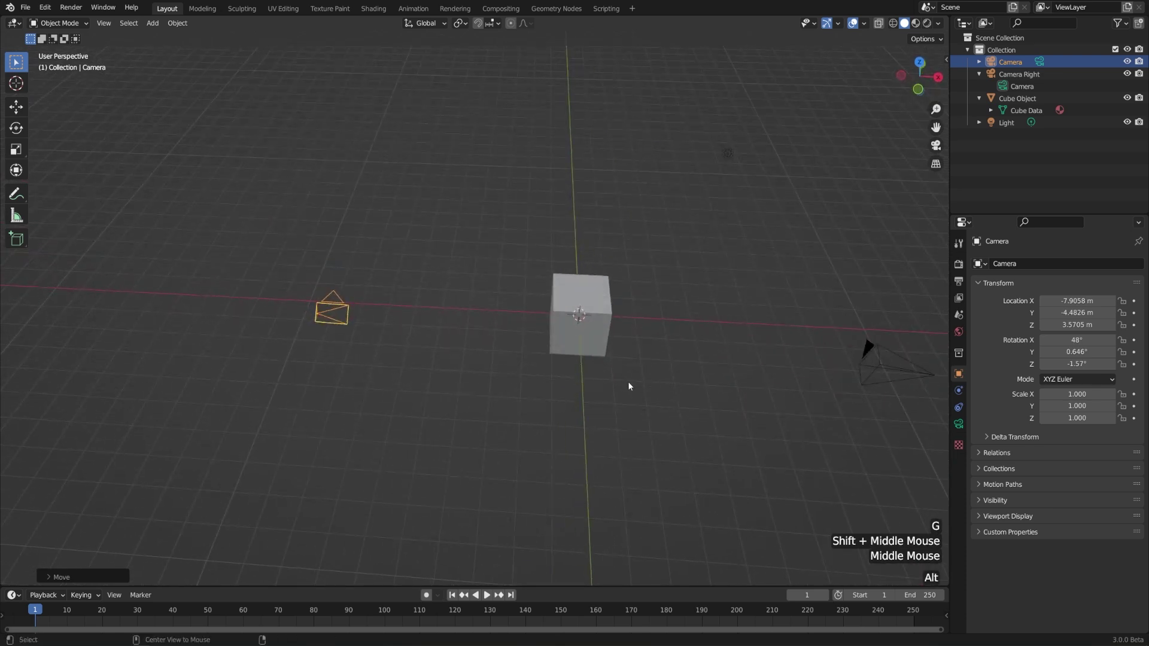
{"action": "key", "text": "alt+r"}
{"action": "middle_click", "coordinate": [623, 386]}
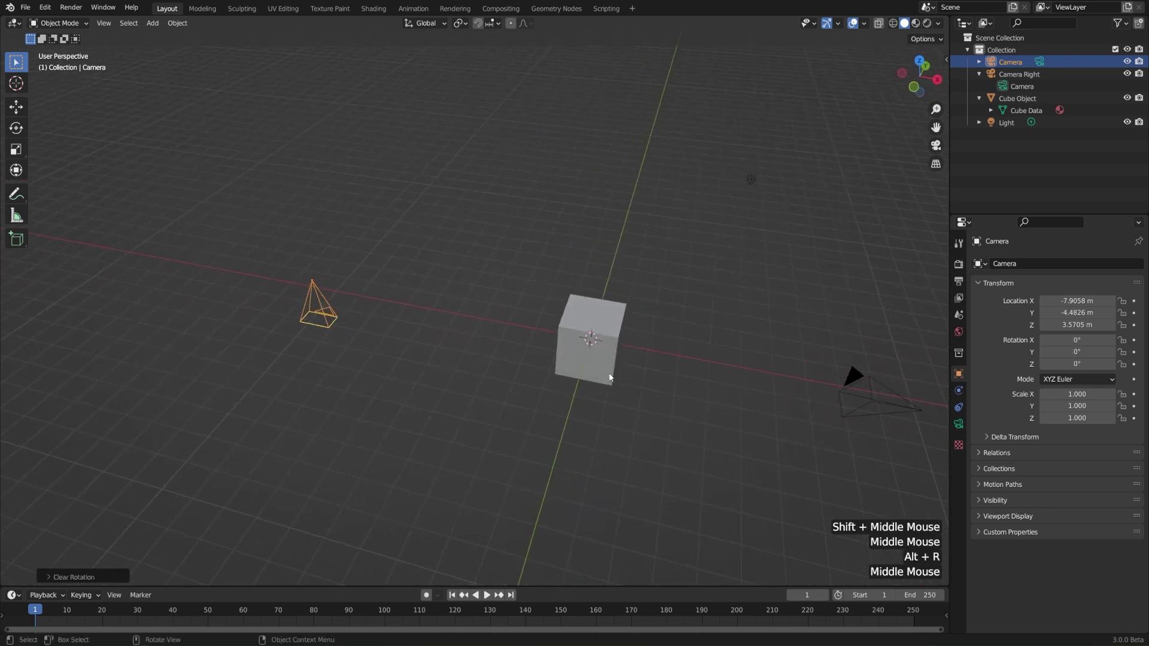
From side and top views, tilt and turn the new camera to aim at the cube
{"action": "key", "text": "KP_3"}
{"action": "key", "text": "r"}
{"action": "key", "text": "g"}
{"action": "key", "text": "r"}
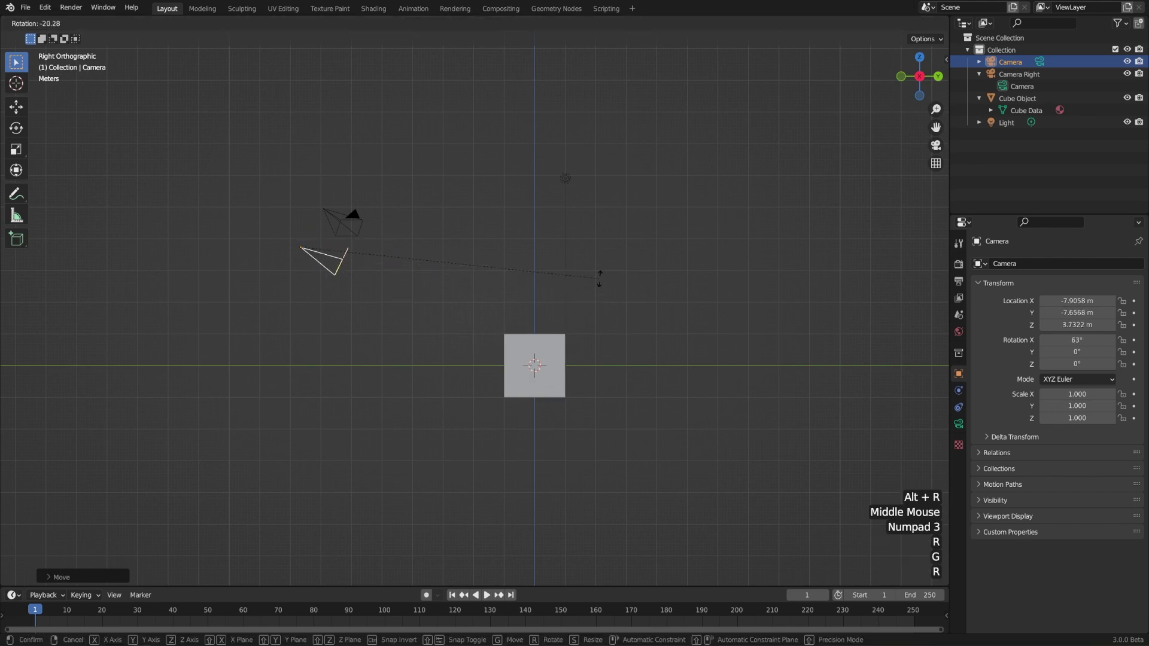
{"action": "key", "text": "KP_7"}
{"action": "key", "text": "g"}
{"action": "key", "text": "r"}
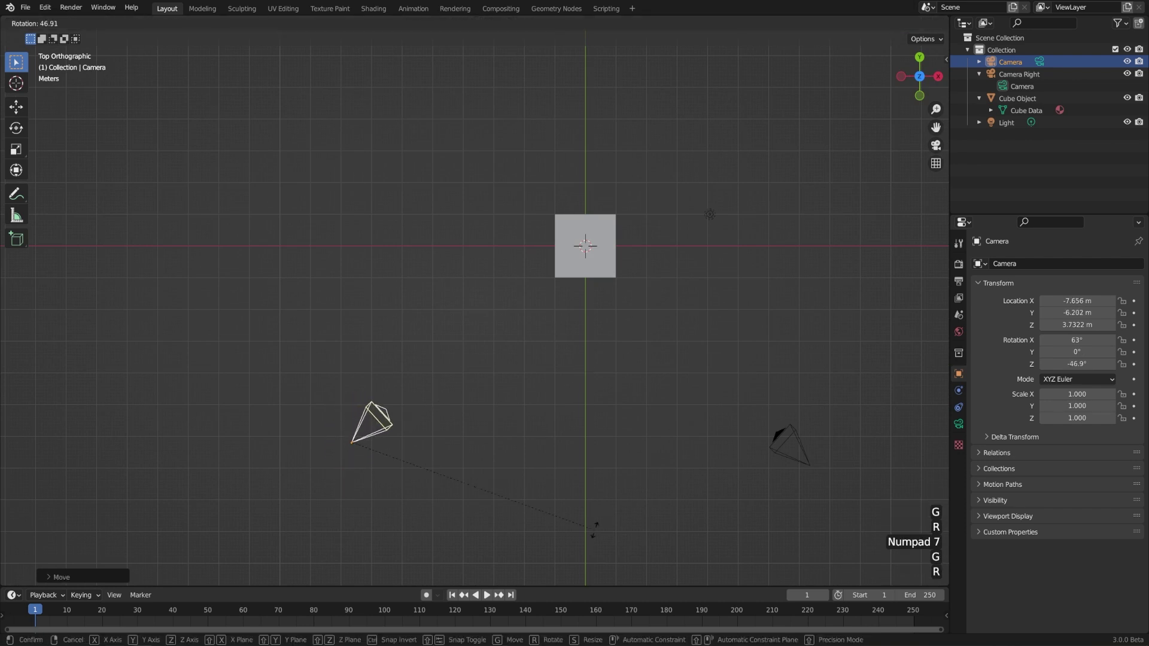
{"action": "key", "text": "g"}
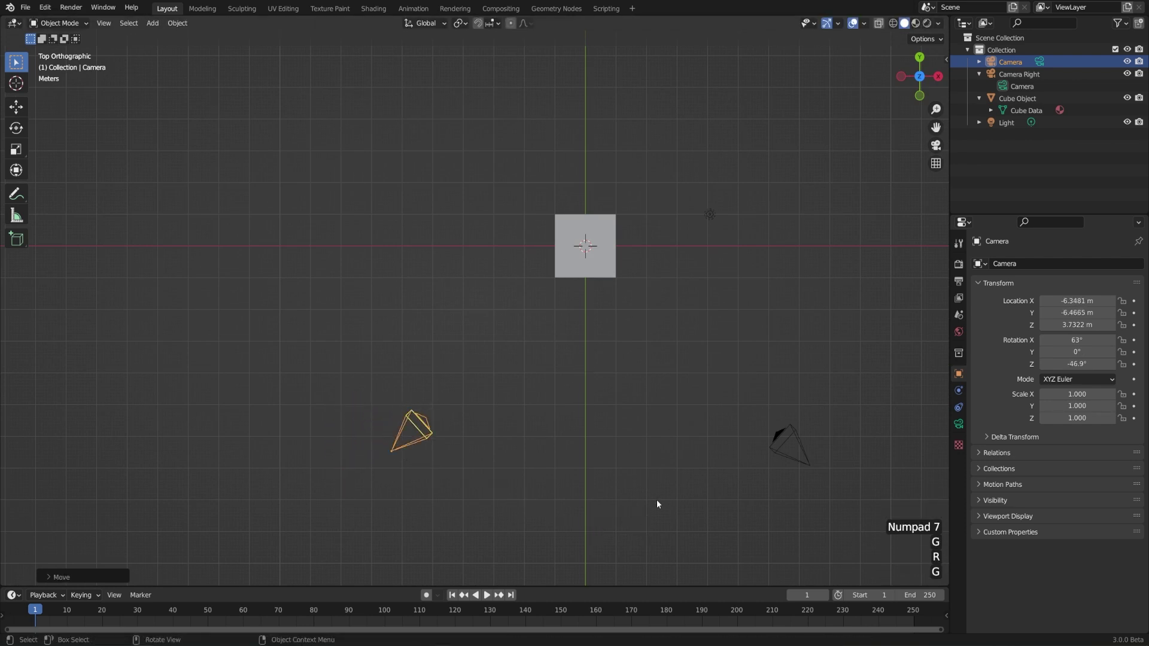
Orbit to a perspective angle showing the cube and both cameras
{"action": "scroll", "scroll_direction": "down", "scroll_amount": 3}
{"action": "middle_click", "coordinate": [612, 480]}
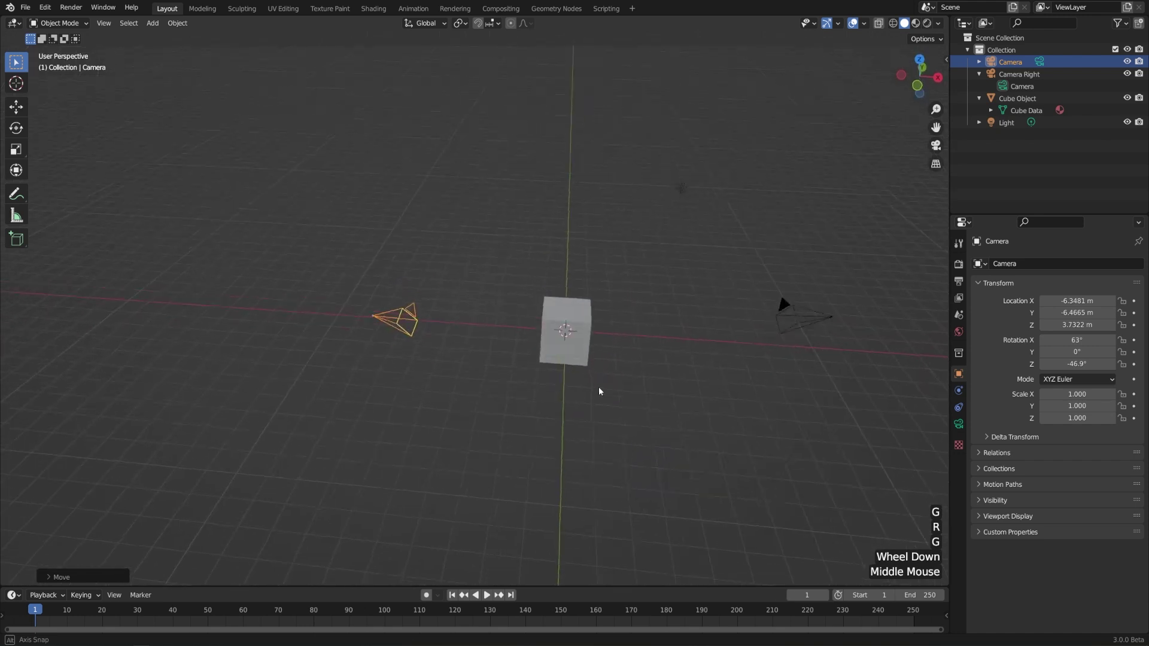
{"action": "middle_click", "coordinate": [632, 371]}
{"action": "scroll", "scroll_direction": "up", "scroll_amount": 3}
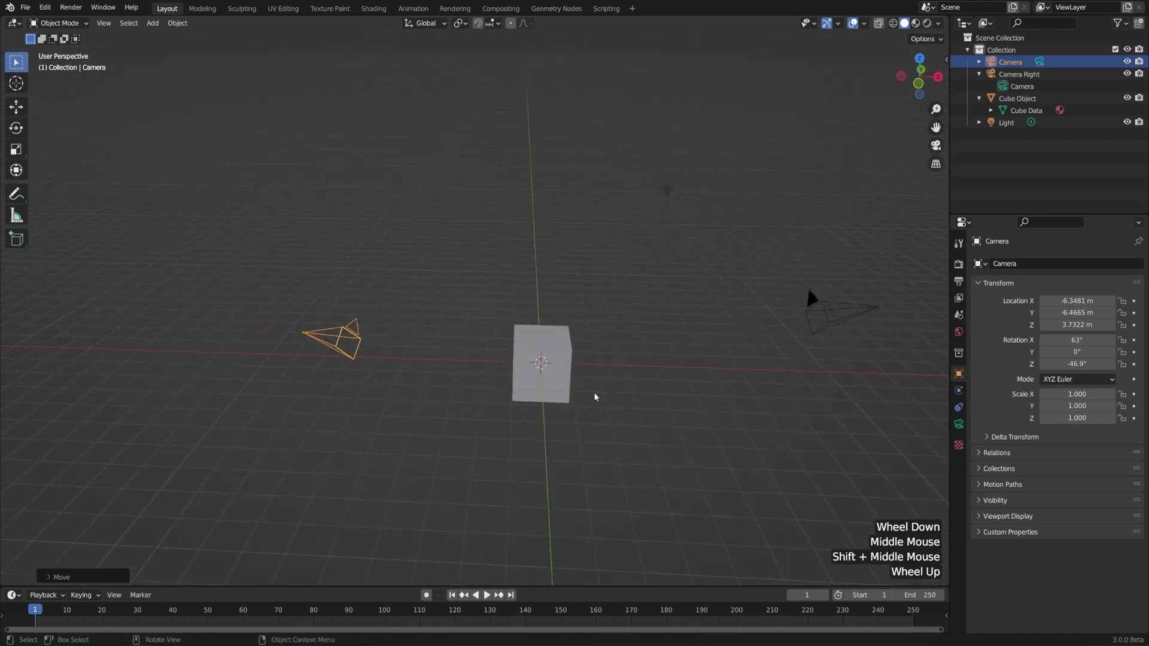
Rename the camera to 'Camera Left' and set its focal length to 120 mm
{"action": "left_click", "coordinate": [1036, 265]}
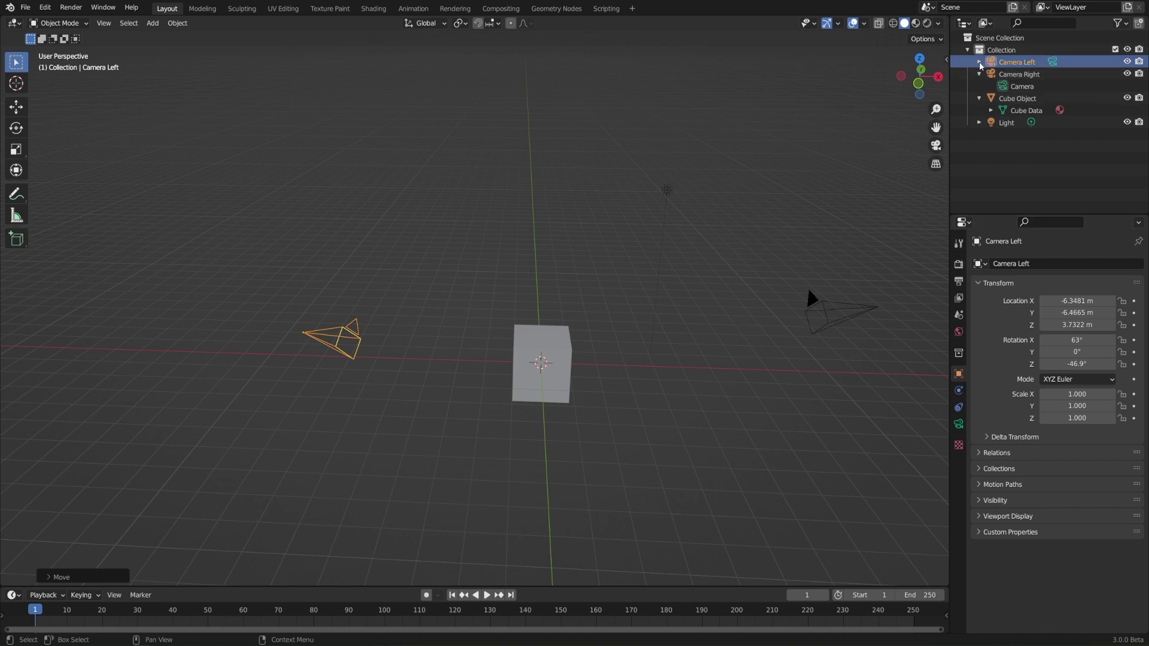
{"action": "left_click", "coordinate": [982, 64]}
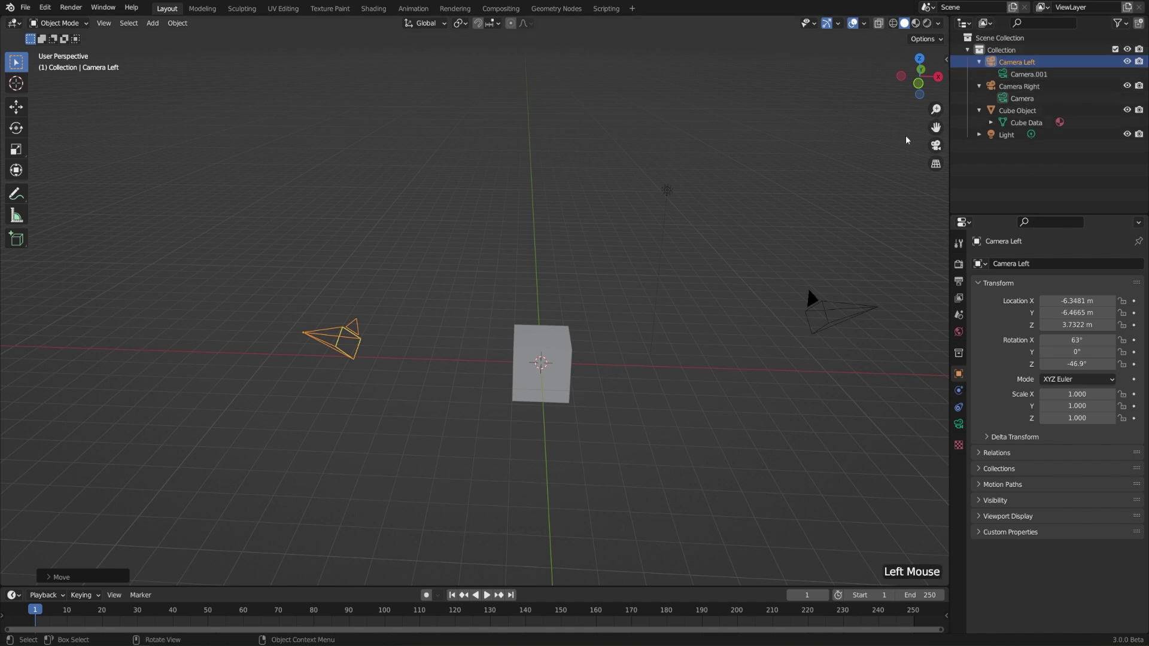
{"action": "left_click", "coordinate": [1004, 75]}
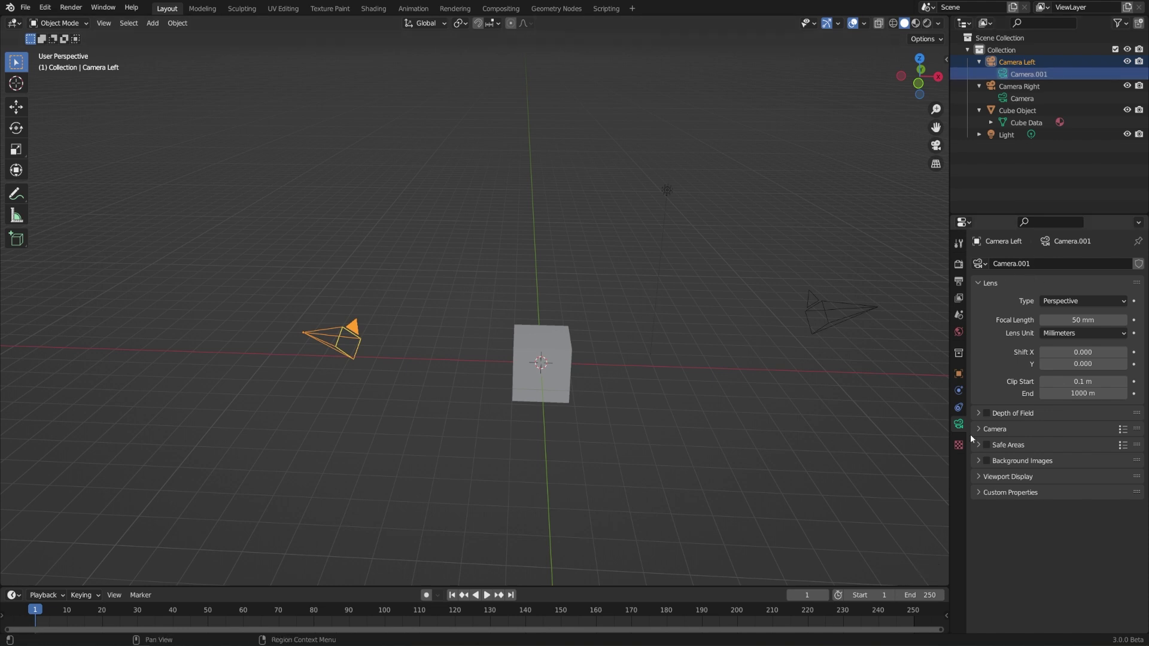
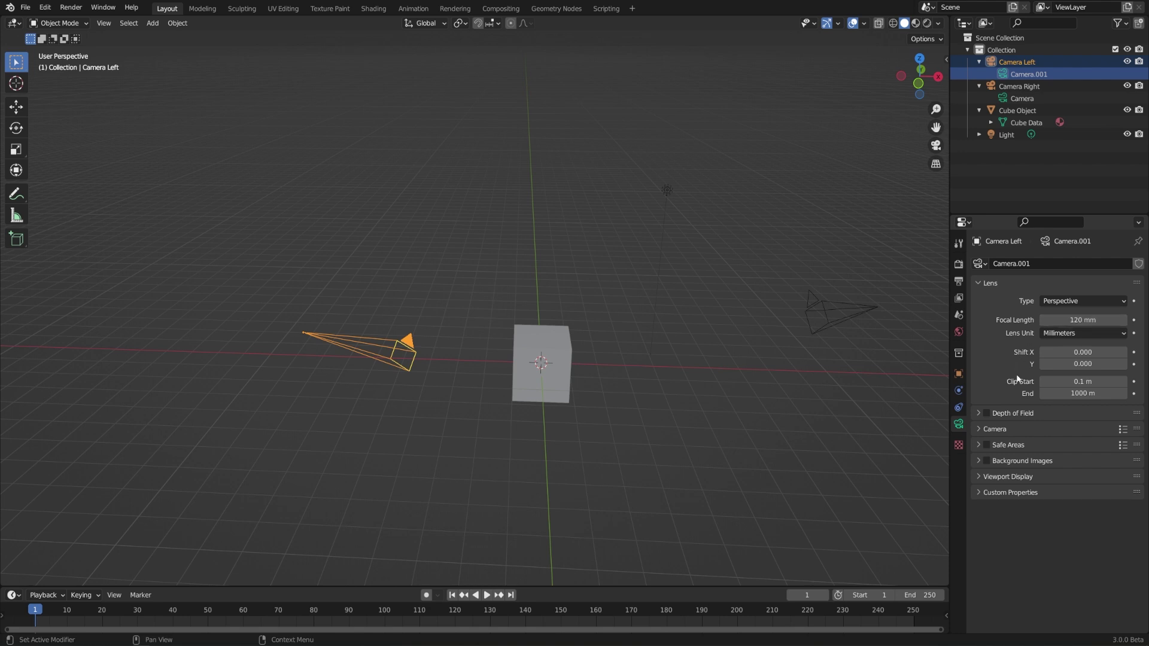
{"action": "left_click", "coordinate": [988, 416]}
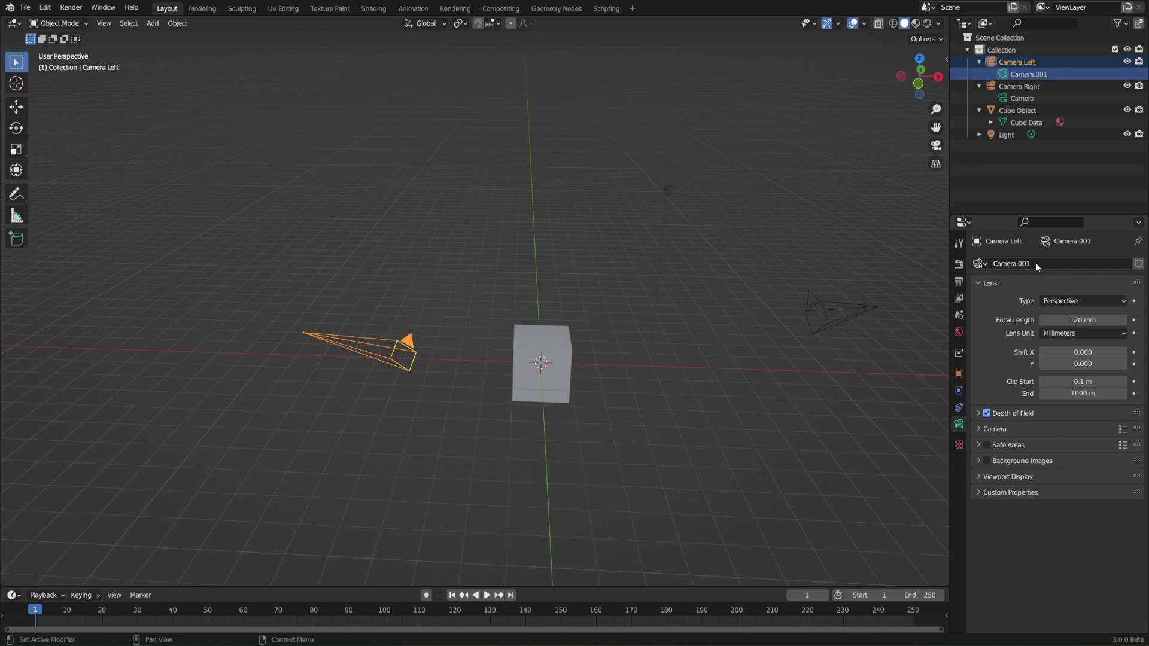
Rename Camera Left's camera data to '120mm Lens'
{"action": "left_click", "coordinate": [1057, 264]}
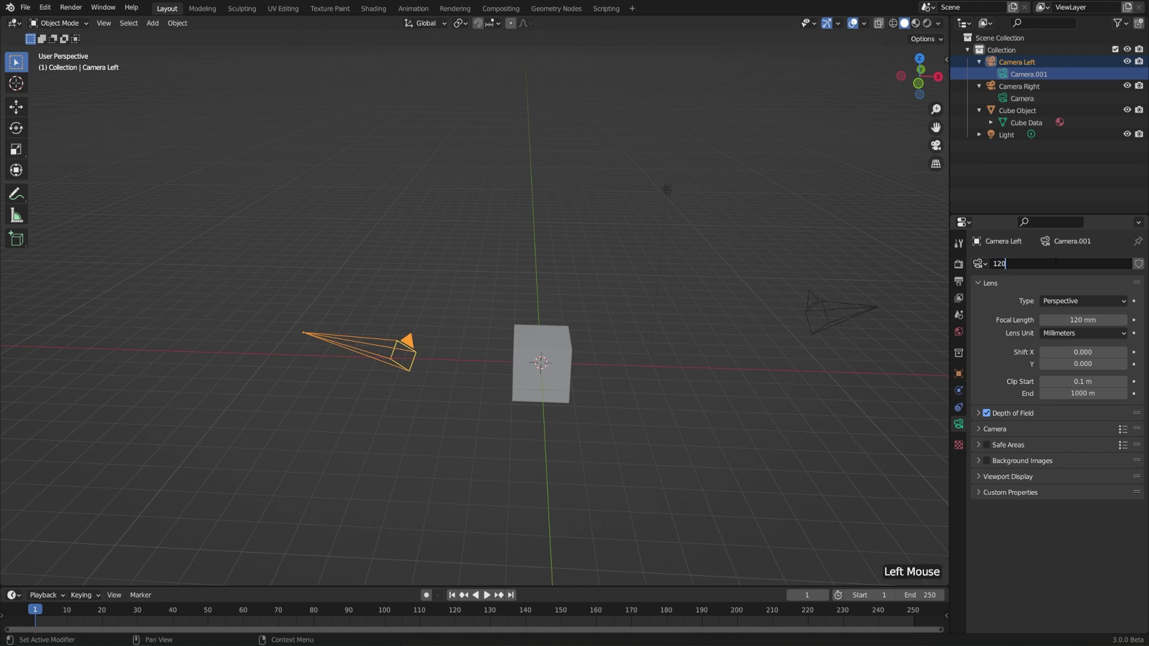
{"action": "key", "text": "m"}
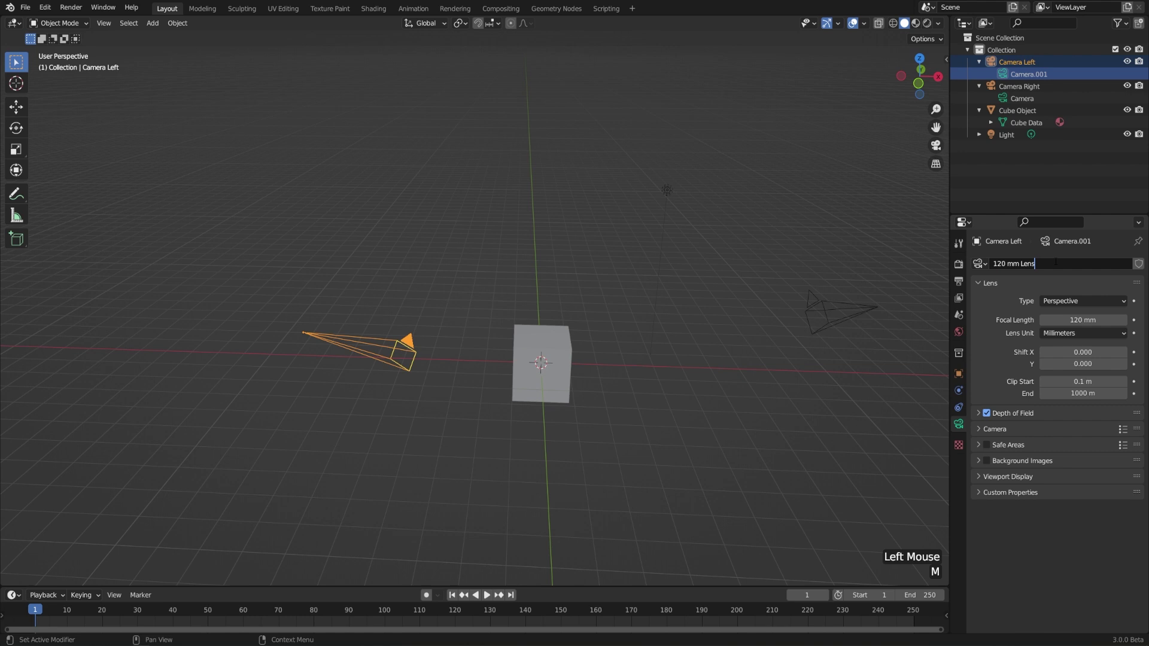
{"action": "left_click", "coordinate": [1057, 264]}
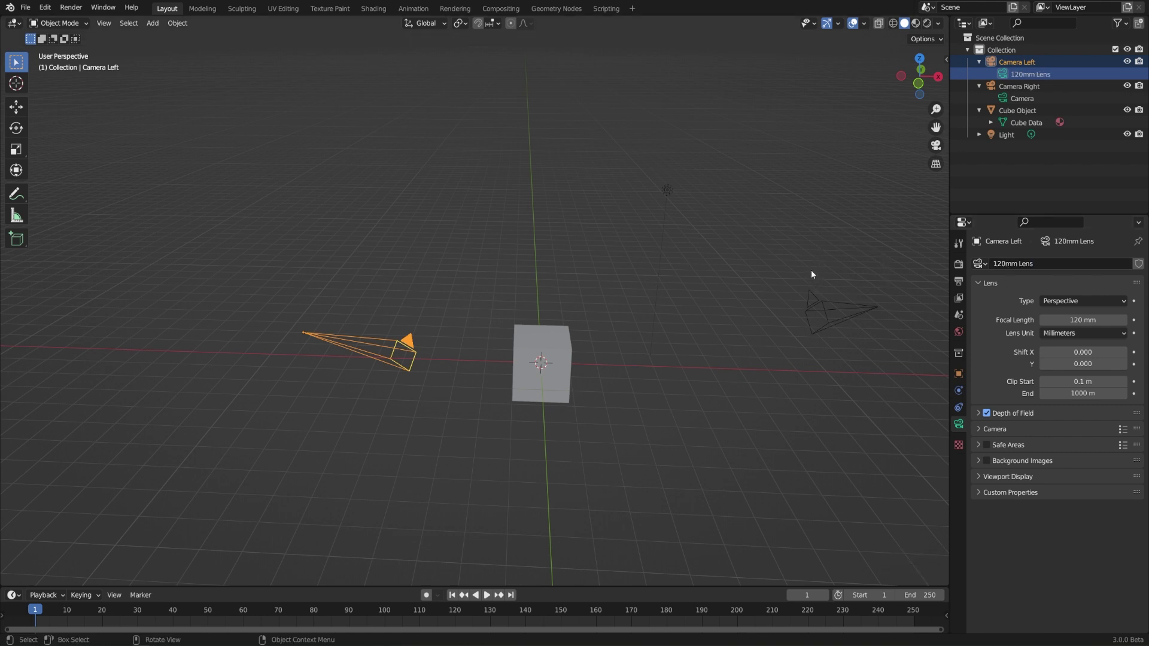
Give Camera Right a 35 mm focal length and rename its data '35mm Lens'
{"action": "left_click", "coordinate": [814, 301]}
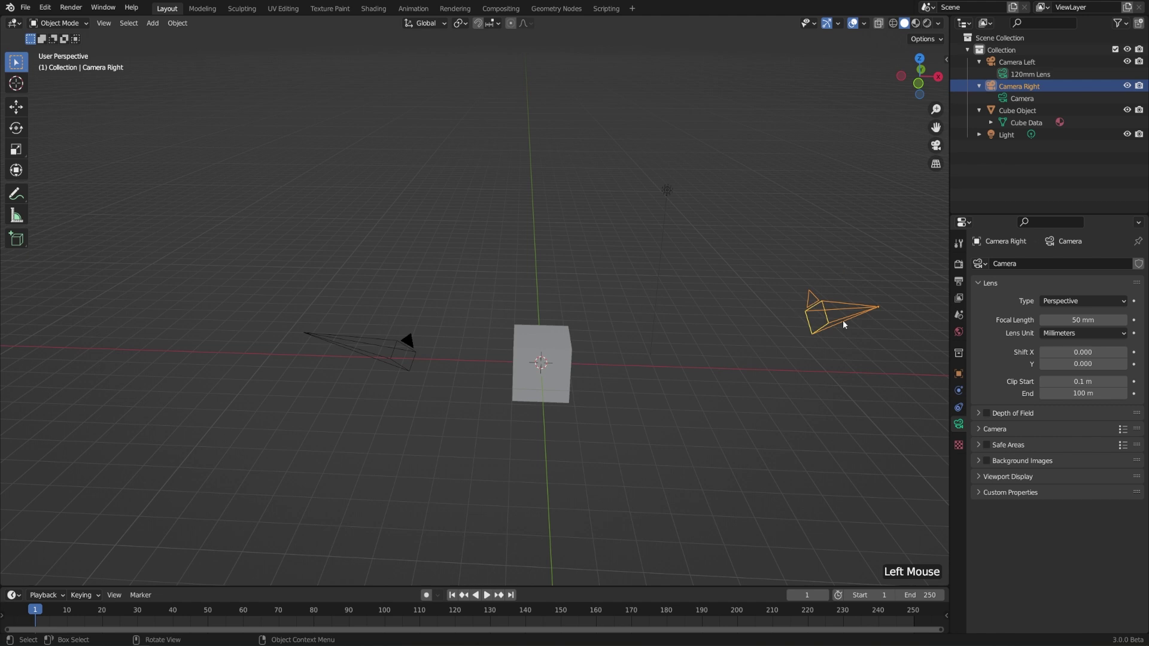
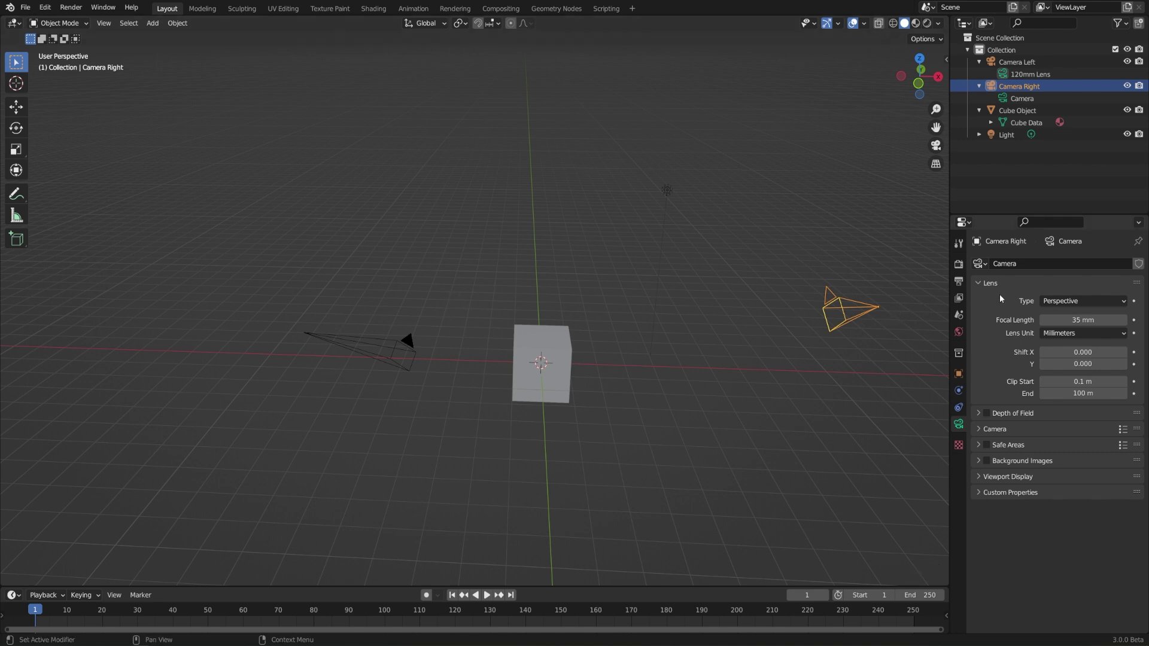
{"action": "left_click", "coordinate": [1051, 264]}
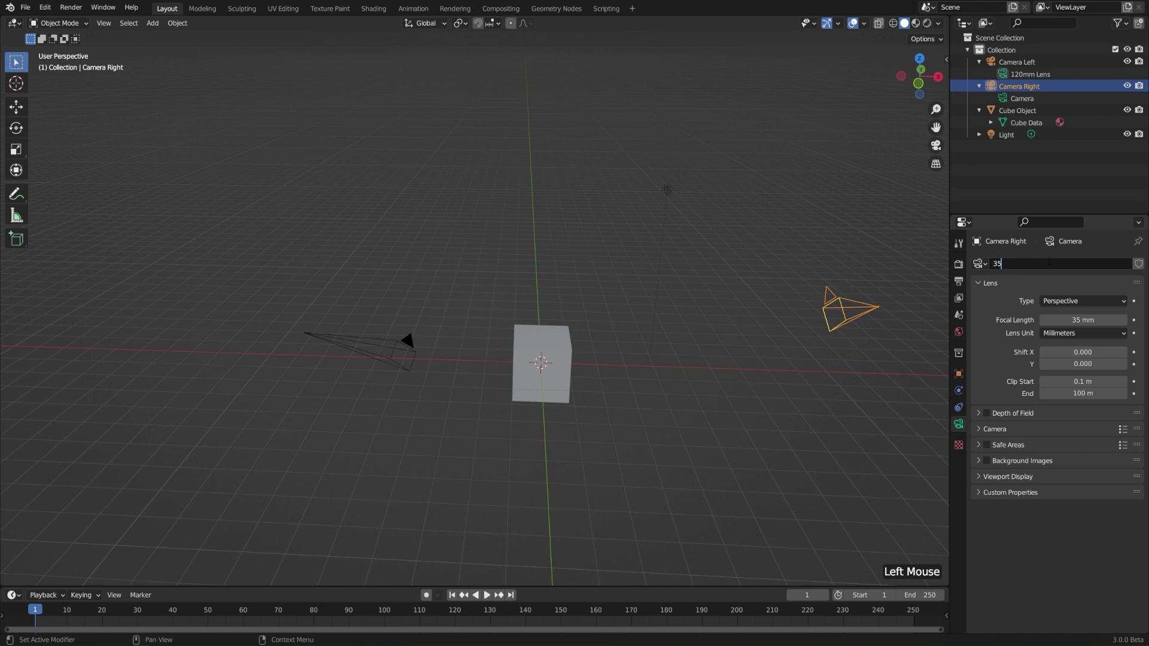
{"action": "key", "text": "m"}
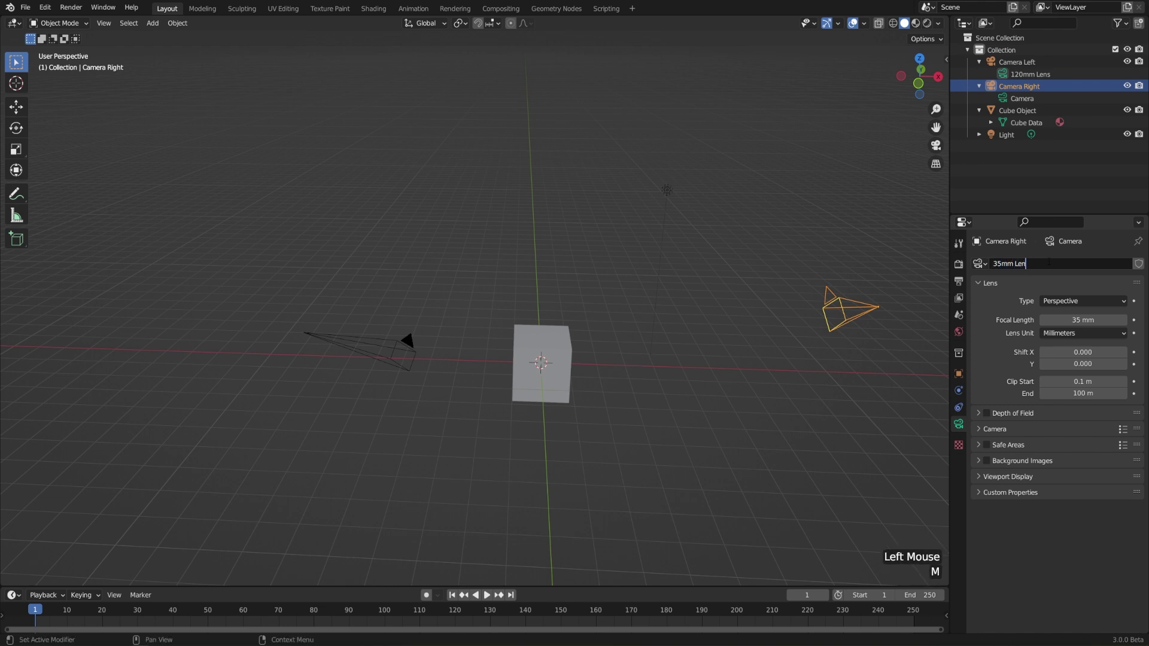
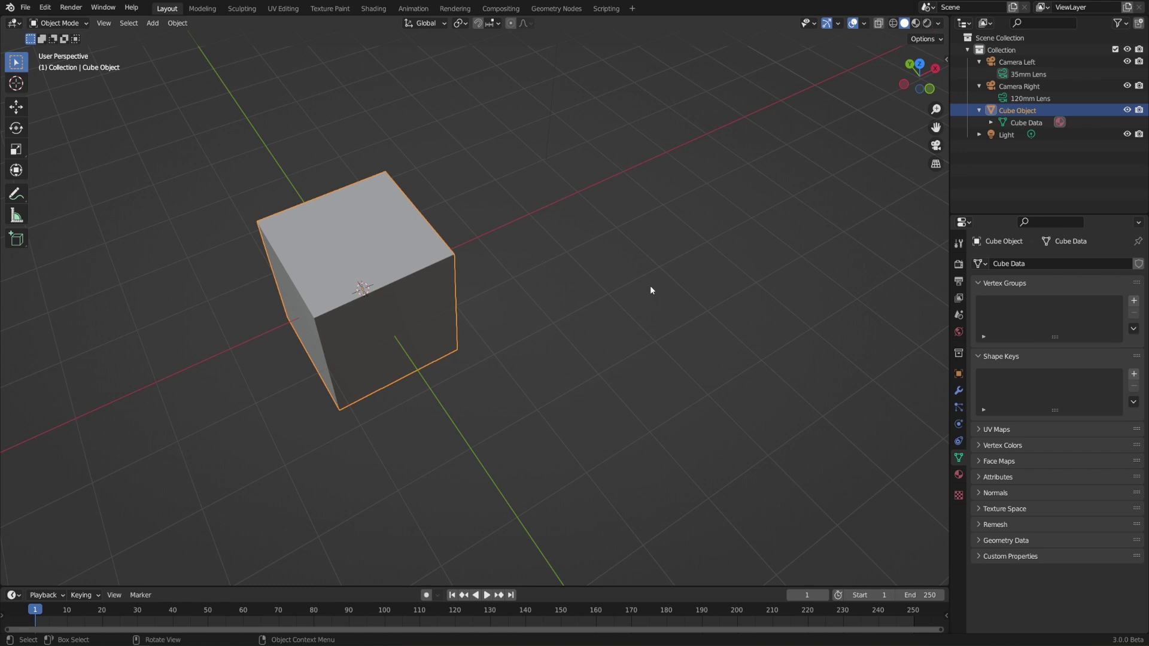
Zoom out and orbit so both cameras appear around the cube
{"action": "scroll", "scroll_direction": "down", "scroll_amount": 3}
{"action": "middle_click", "coordinate": [627, 325]}
{"action": "middle_click", "coordinate": [562, 320]}
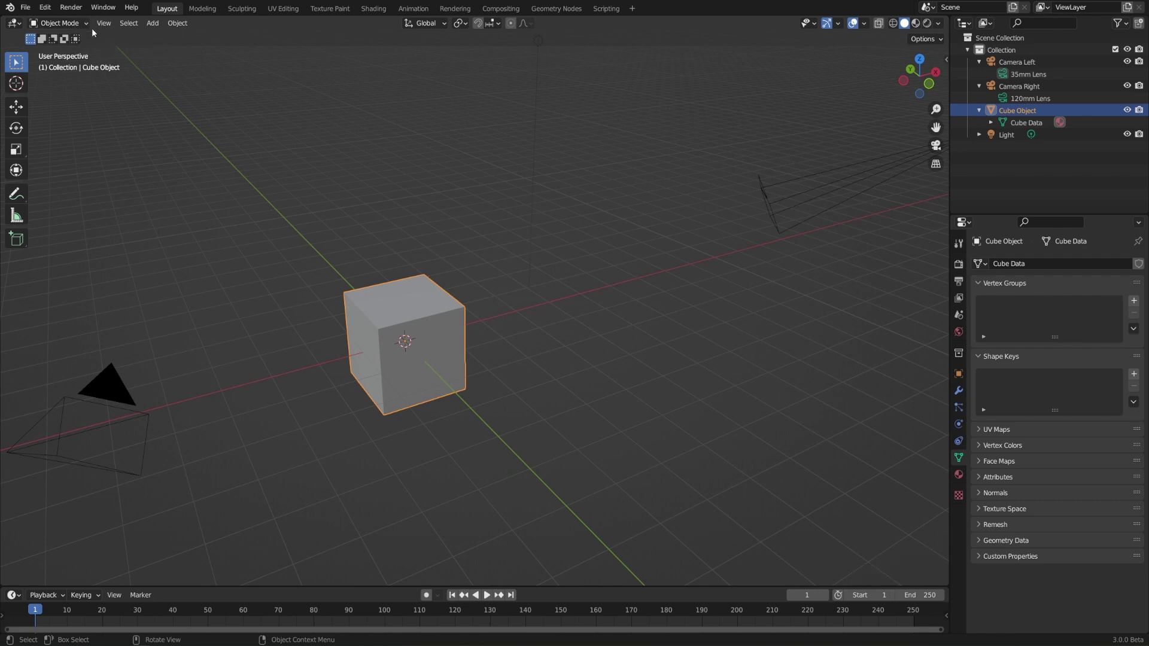
Switch the cube to Edit Mode and move one top corner vertex outward
{"action": "left_click", "coordinate": [86, 30]}
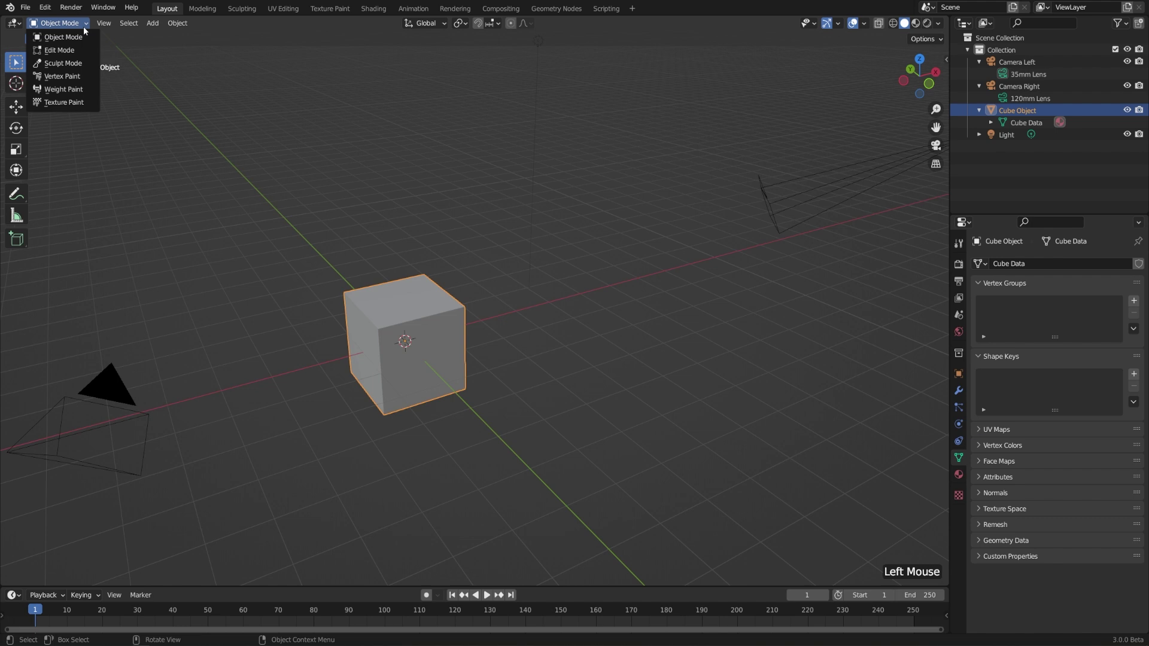
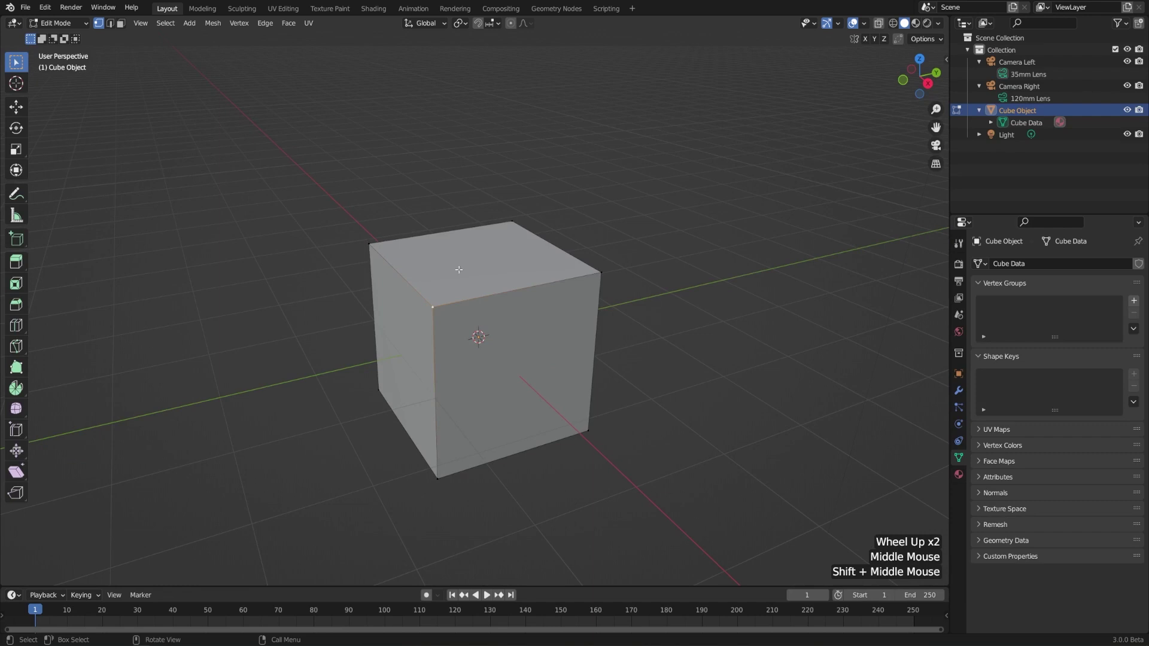
{"action": "key", "text": "g"}
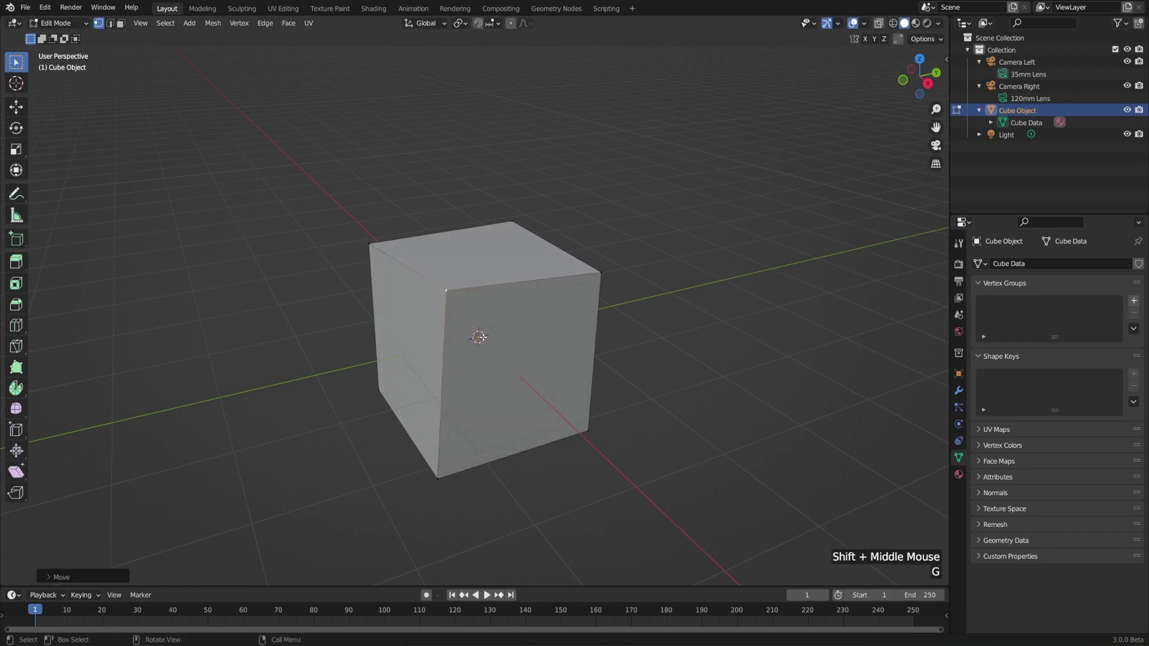
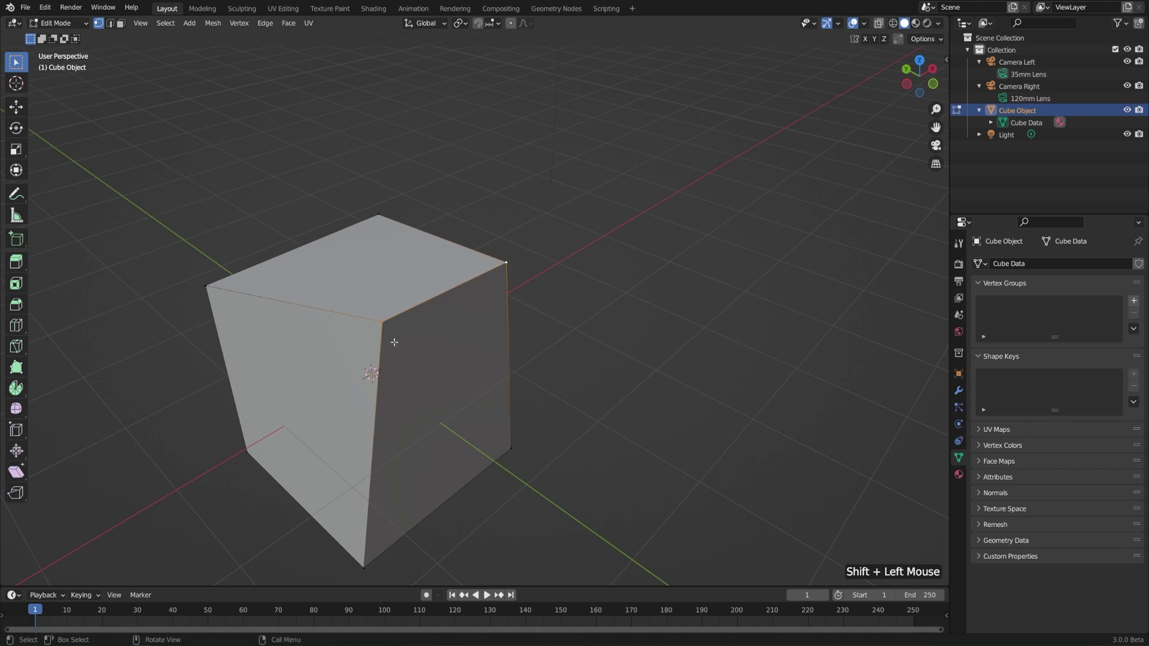
Move the selected top vertices and try rotating them to reshape the cube
{"action": "key", "text": "g"}
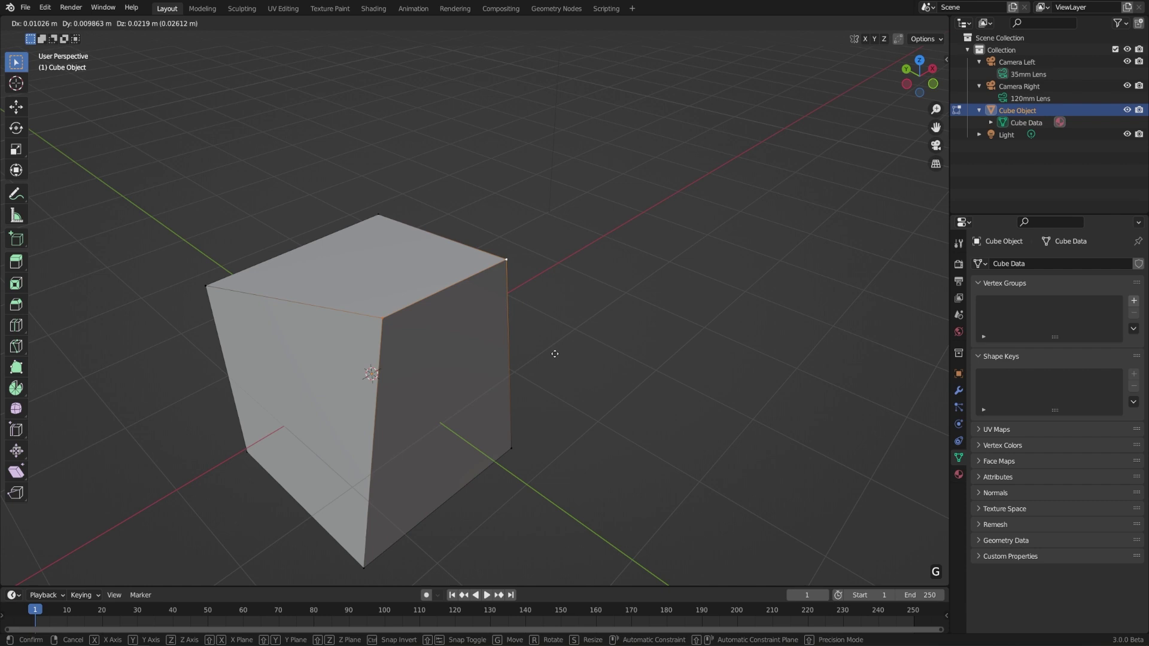
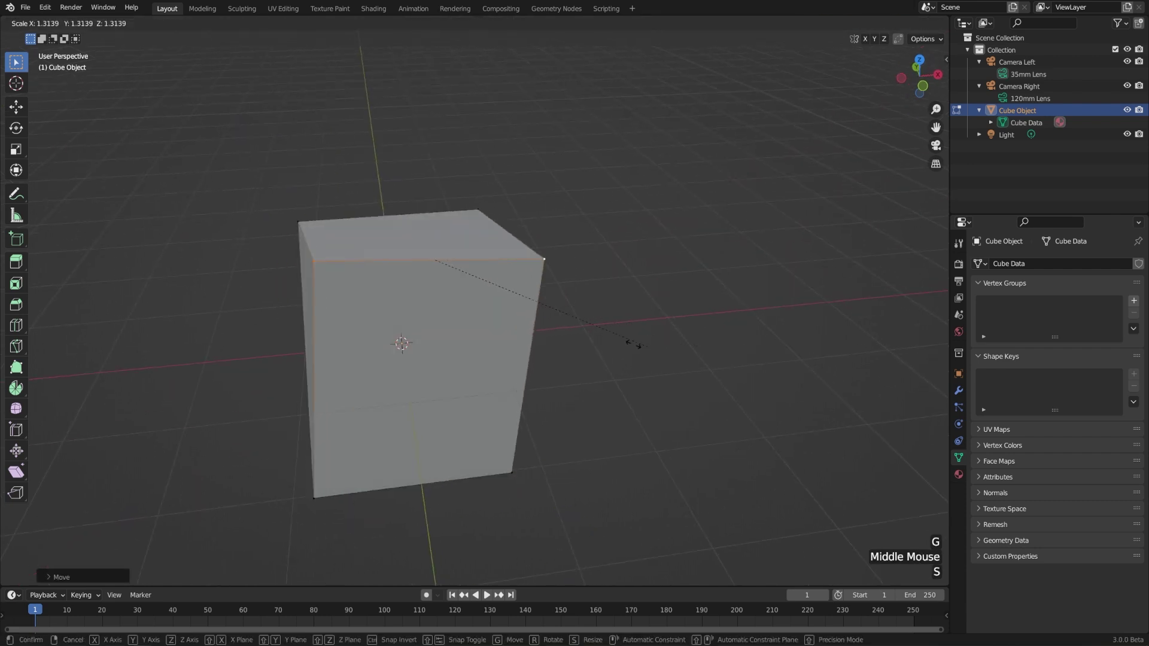
{"action": "key", "text": "r"}
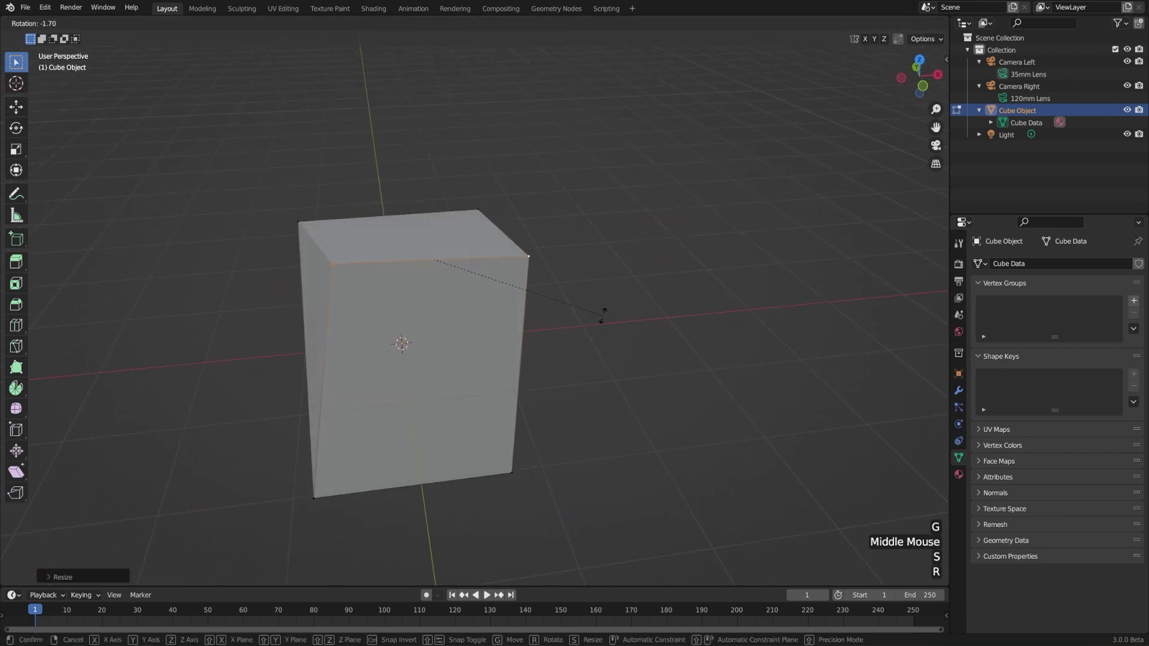
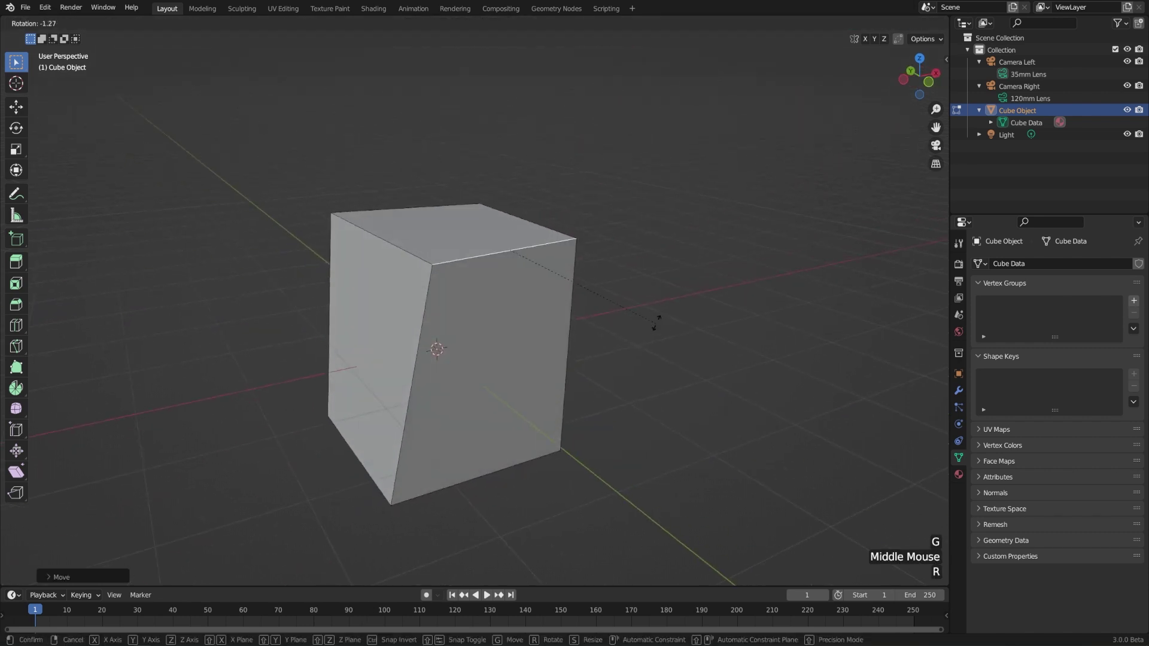
{"action": "key", "text": "s"}
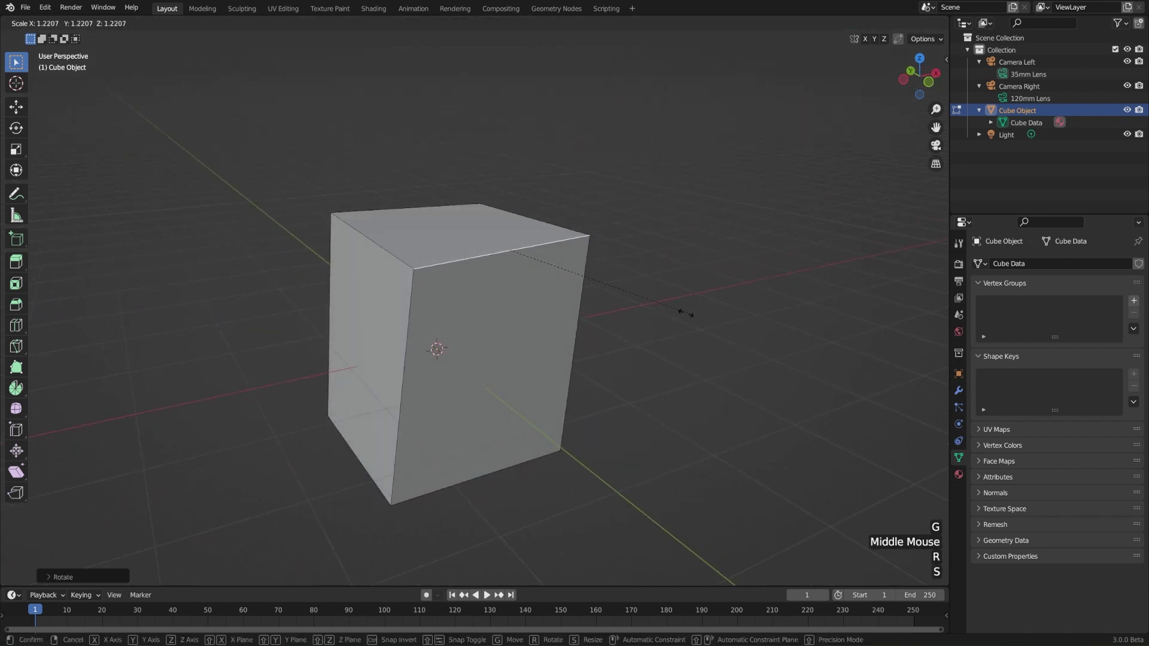
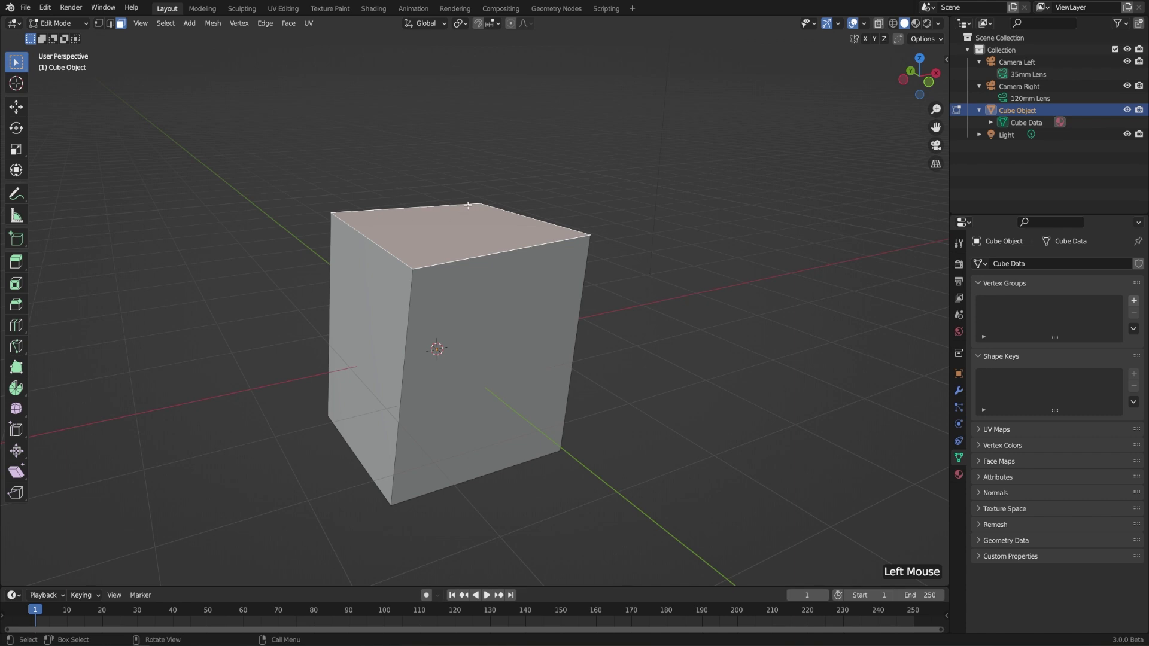
Move, rotate and scale the top face down to about 0.65, tapering the cube
{"action": "key", "text": "g"}
{"action": "key", "text": "r"}
{"action": "key", "text": "s"}
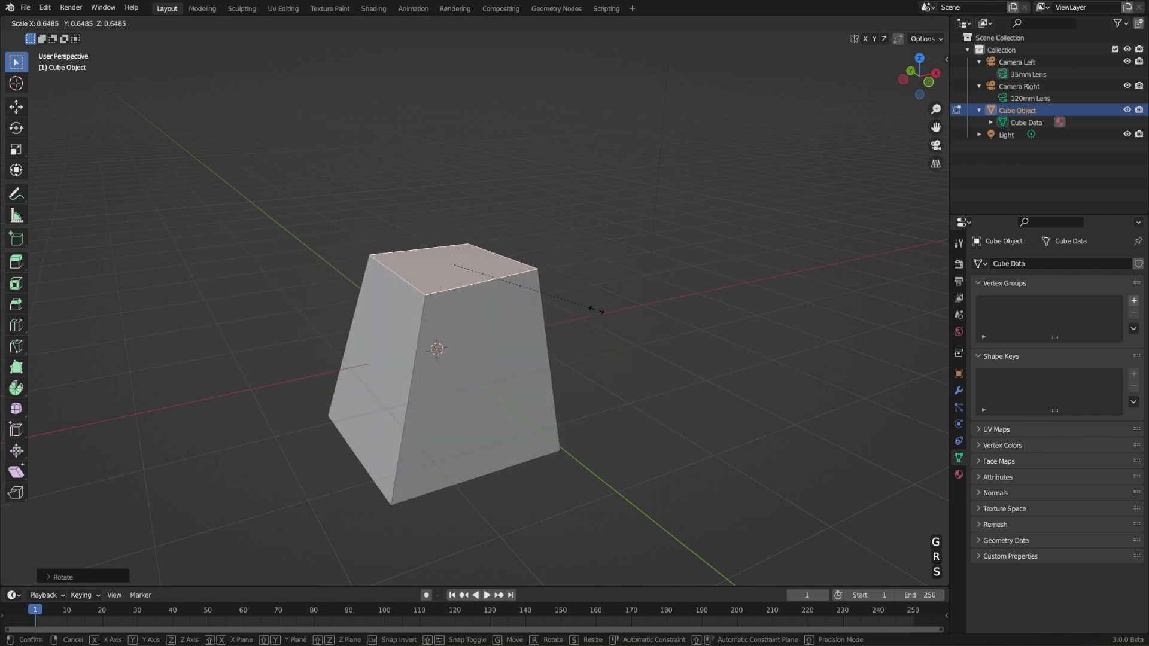
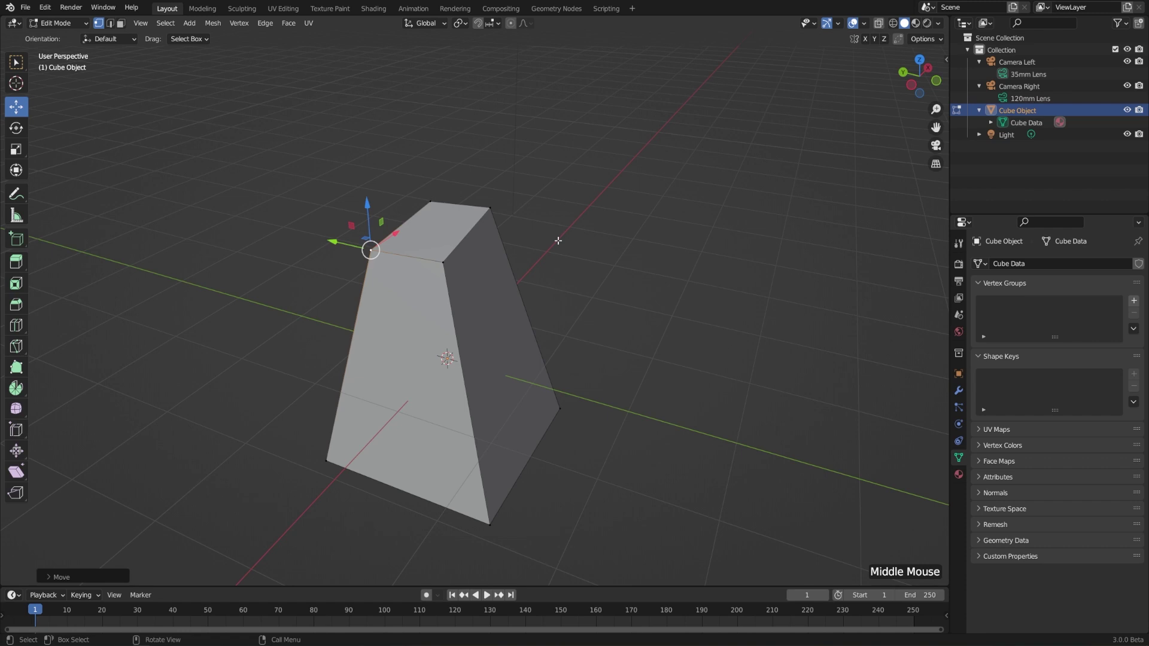
Switch to edge select and drag a top edge back so one side leans more steeply
{"action": "key", "text": "1"}
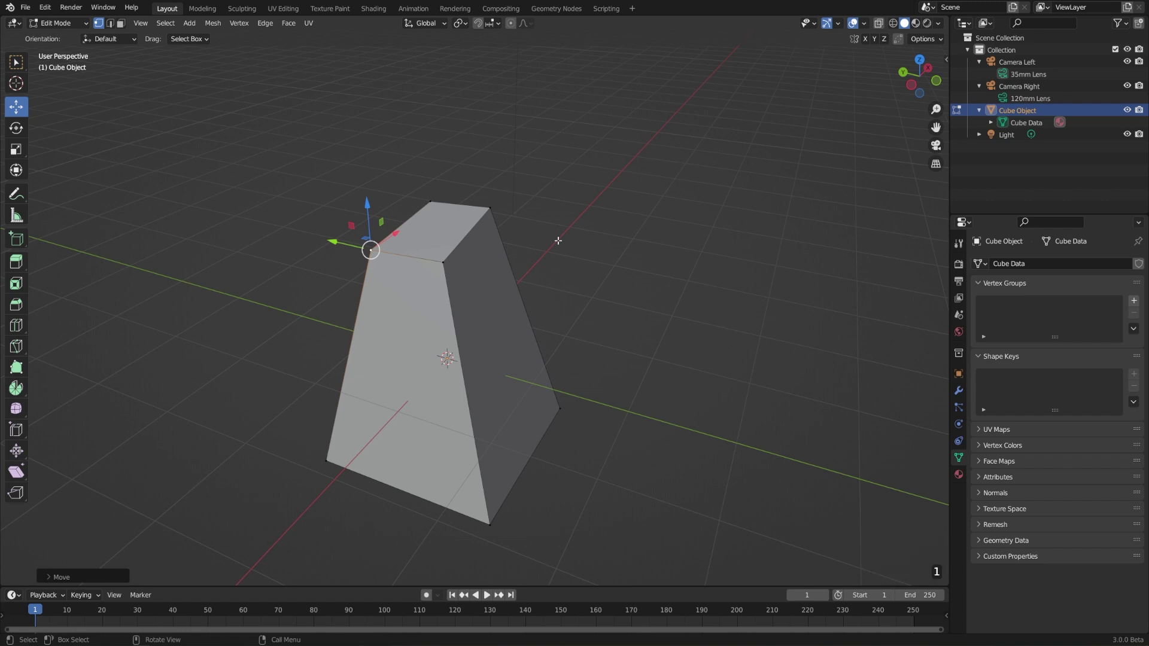
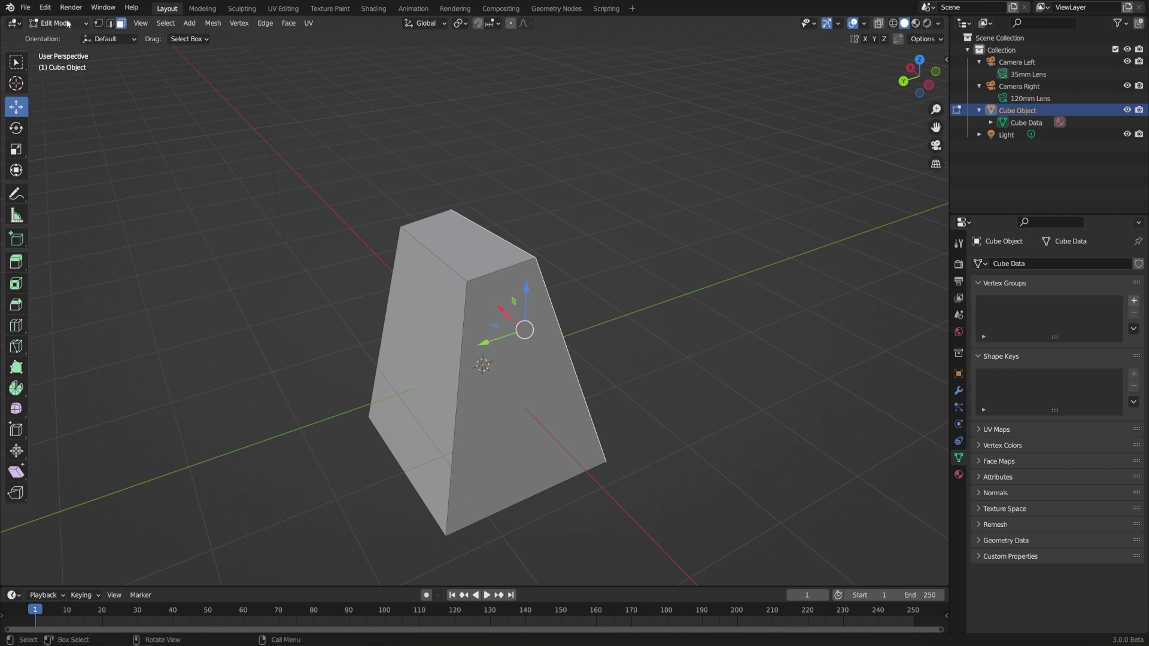
Return to Object Mode and move the tapered cube away from the scene centre
{"action": "left_click", "coordinate": [70, 23]}
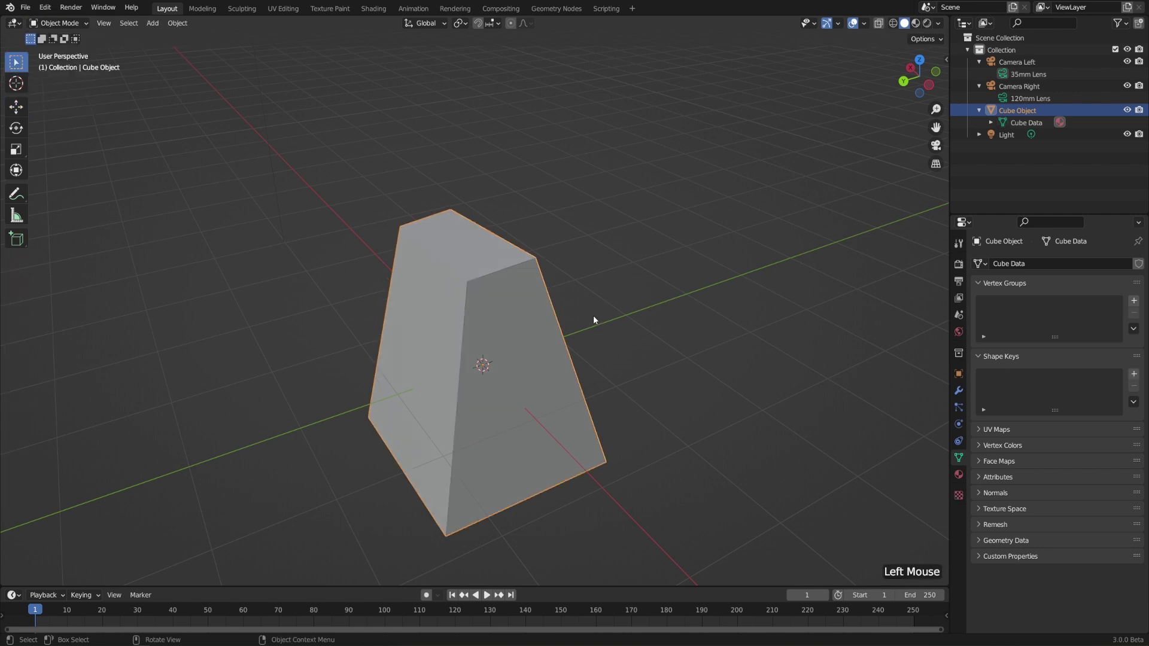
{"action": "scroll", "scroll_direction": "down", "scroll_amount": 3}
{"action": "middle_click", "coordinate": [633, 377]}
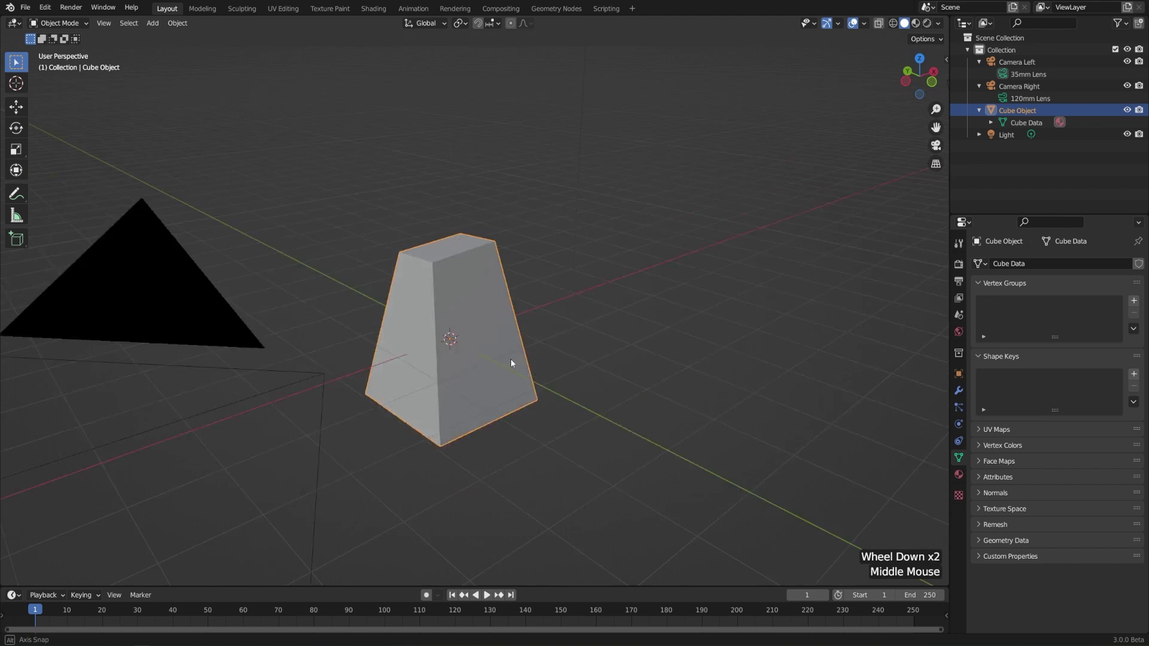
{"action": "key", "text": "g"}
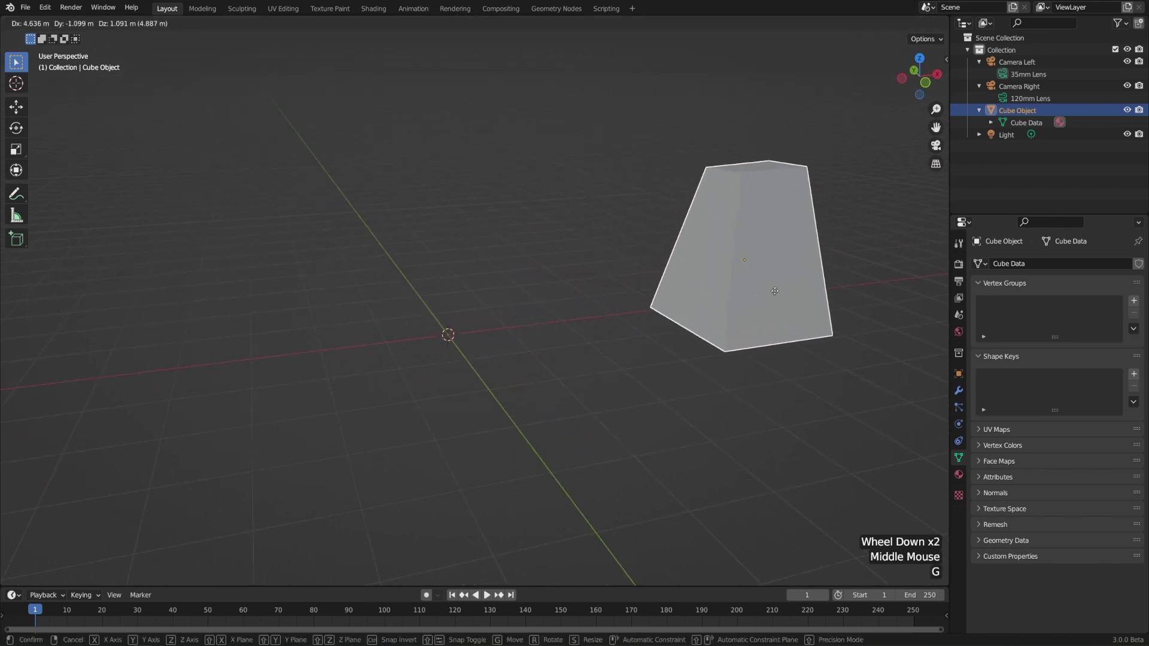
Add a Suzanne monkey mesh at the scene centre beside the tapered cube
{"action": "key", "text": "shift+a"}
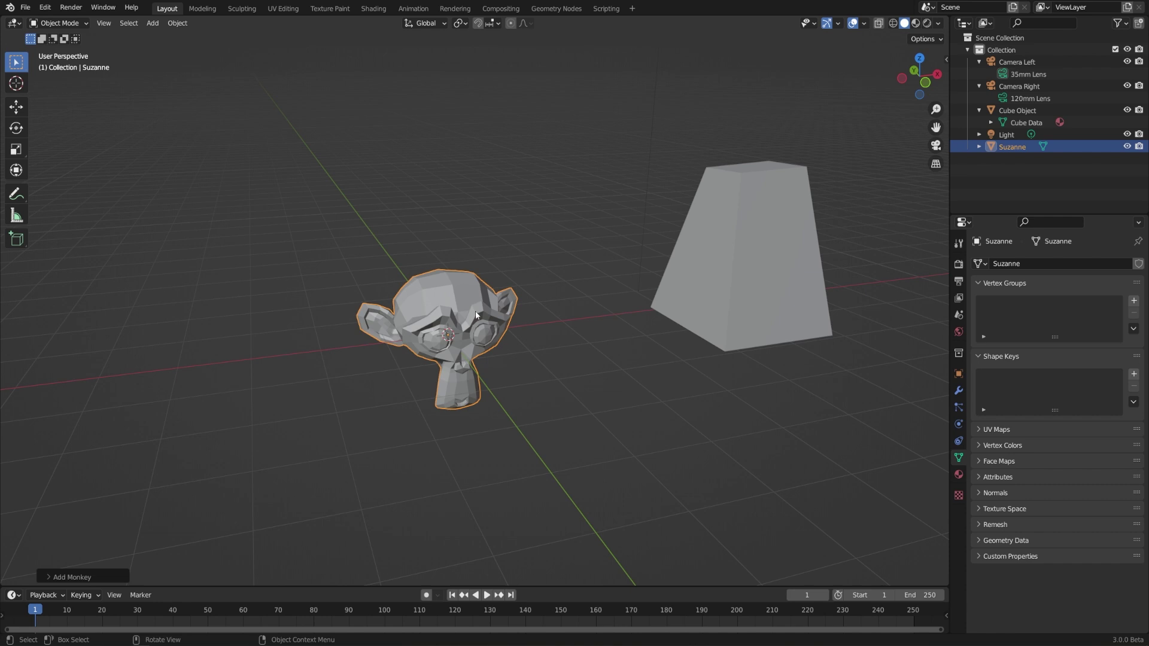
{"action": "left_click", "coordinate": [89, 26]}
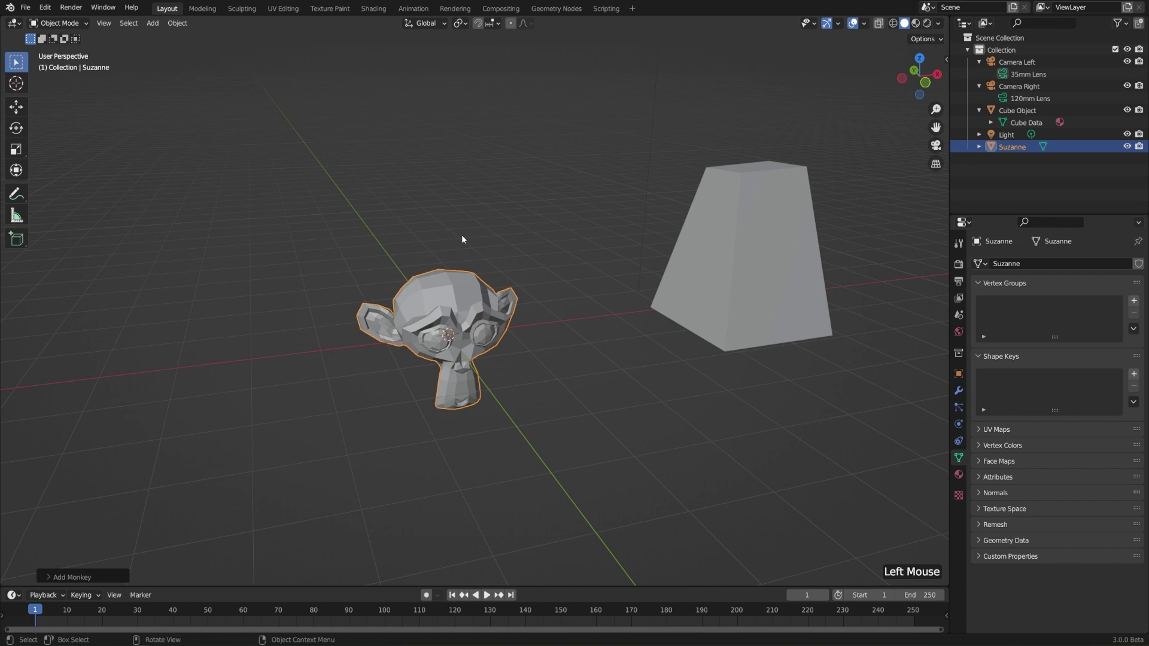
{"action": "key", "text": "Tab"}
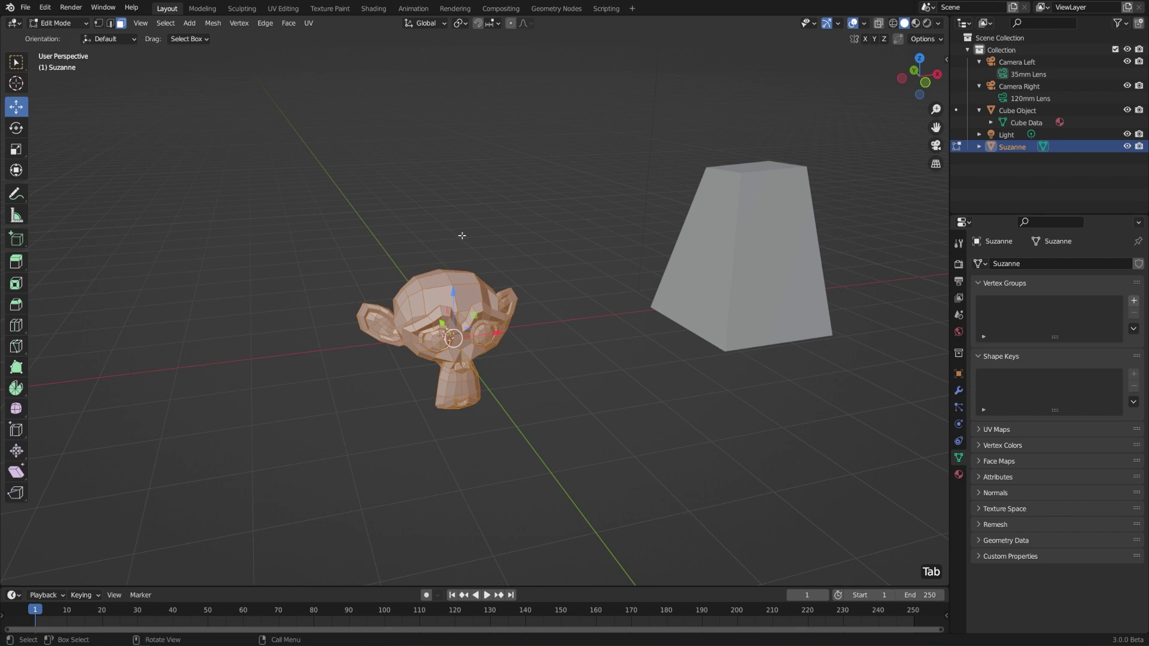
{"action": "key", "text": "Tab"}
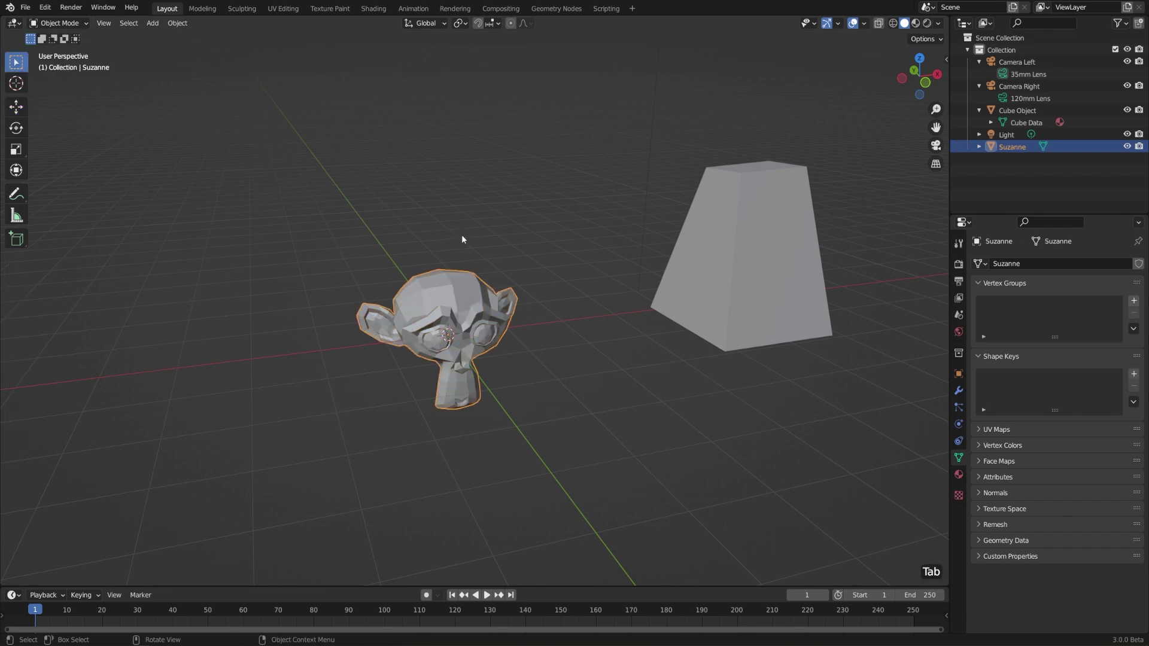
{"action": "key", "text": "Tab"}
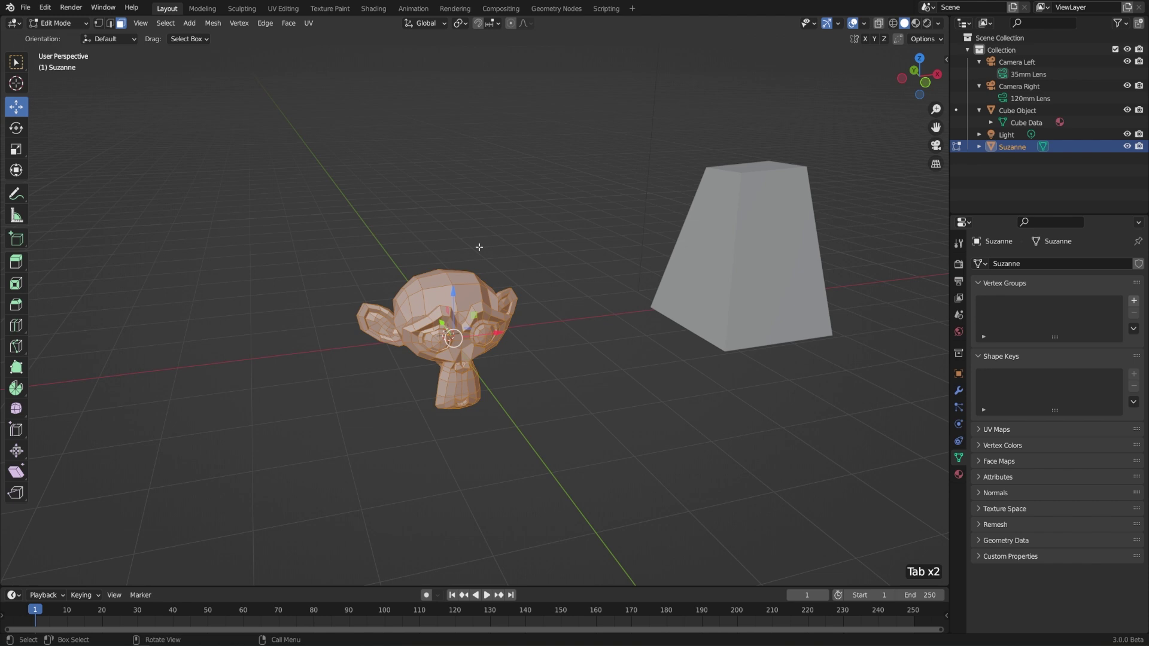
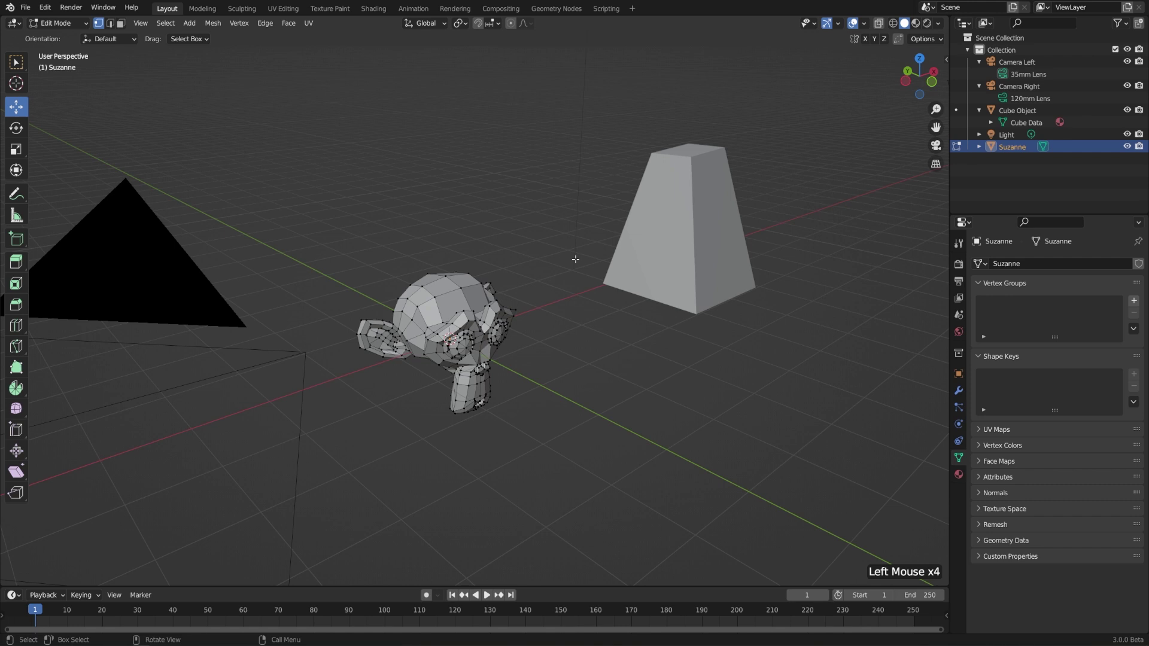
Select the tapered cube, enter its mesh briefly, then return everything to Object Mode
{"action": "key", "text": "Tab"}
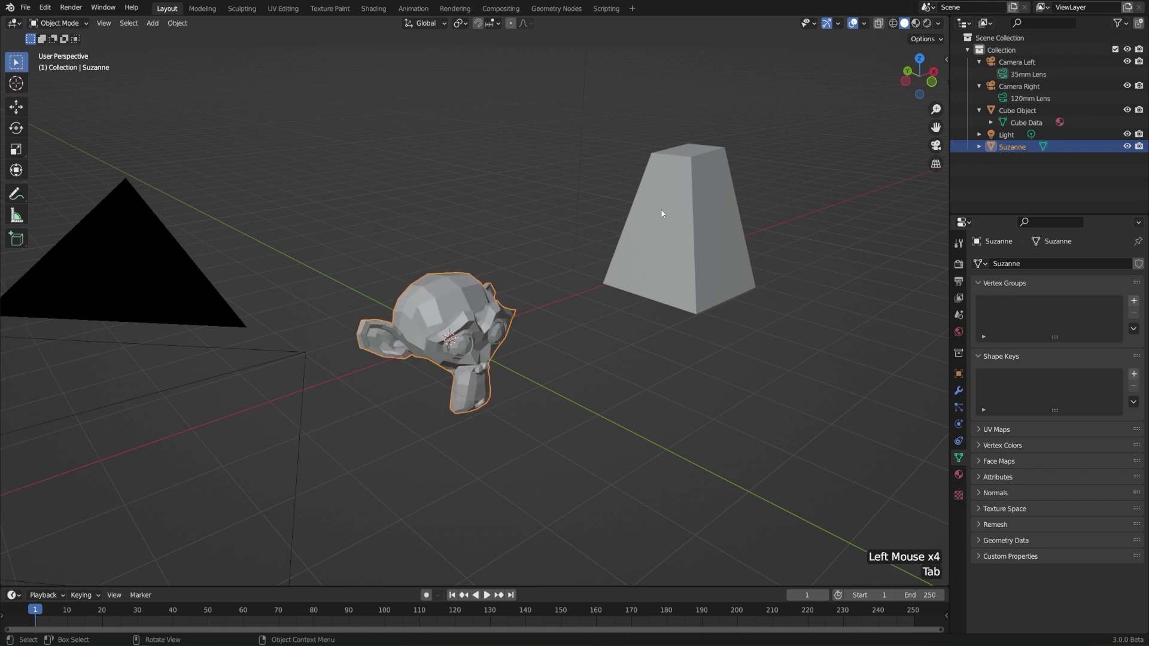
{"action": "left_click", "coordinate": [696, 212]}
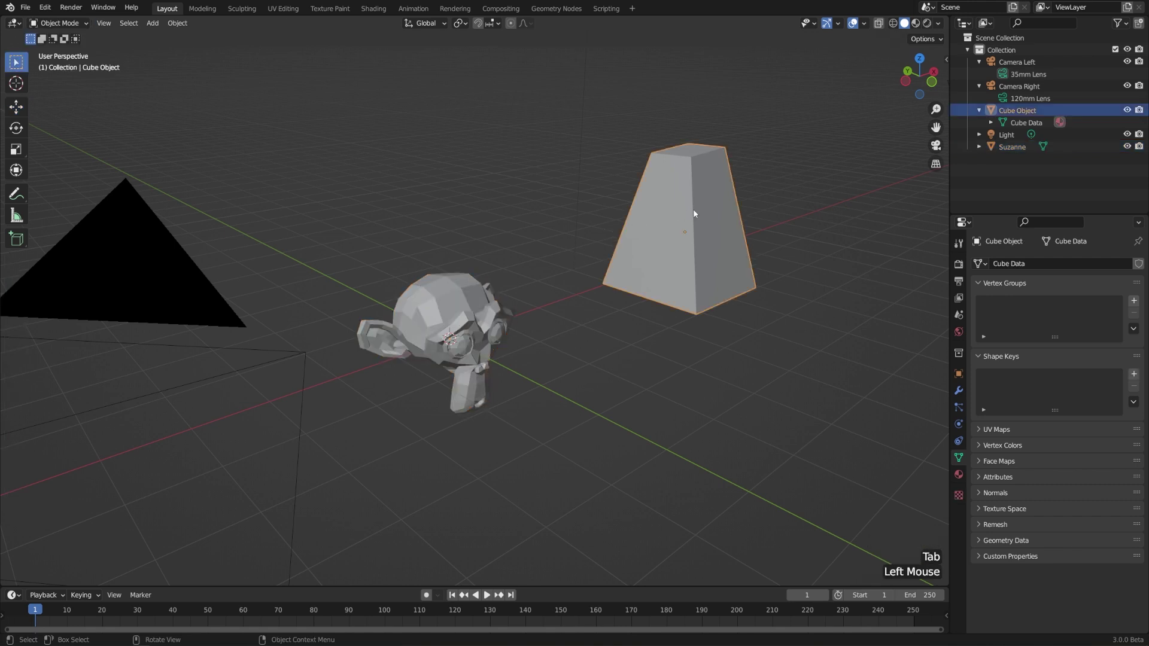
{"action": "key", "text": "Tab"}
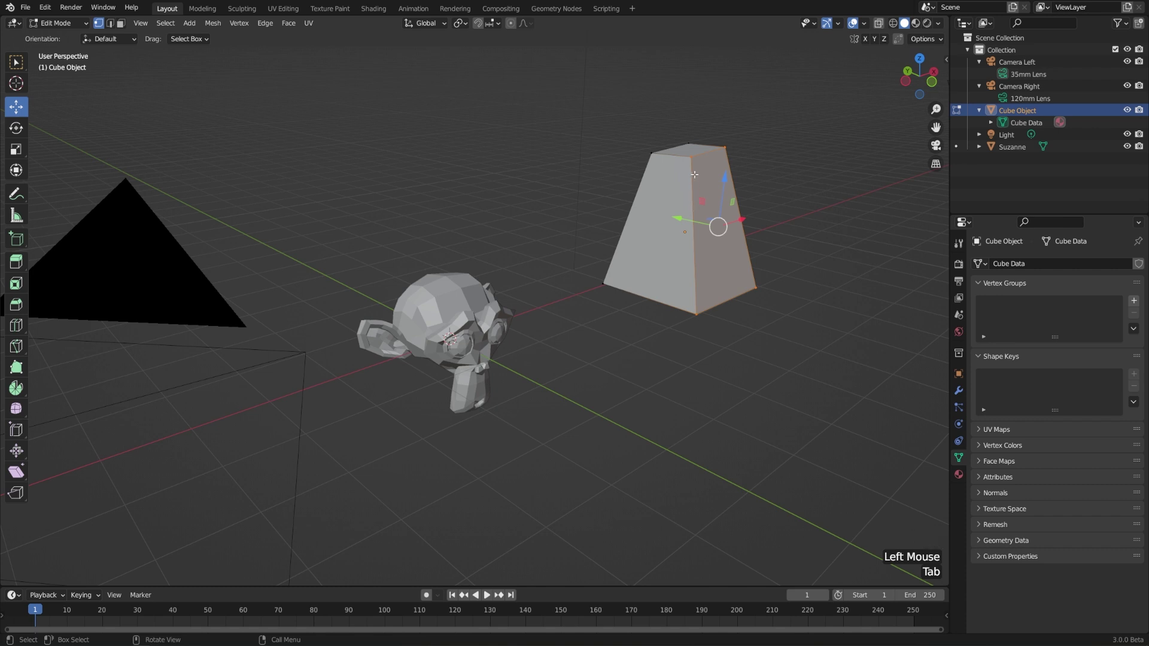
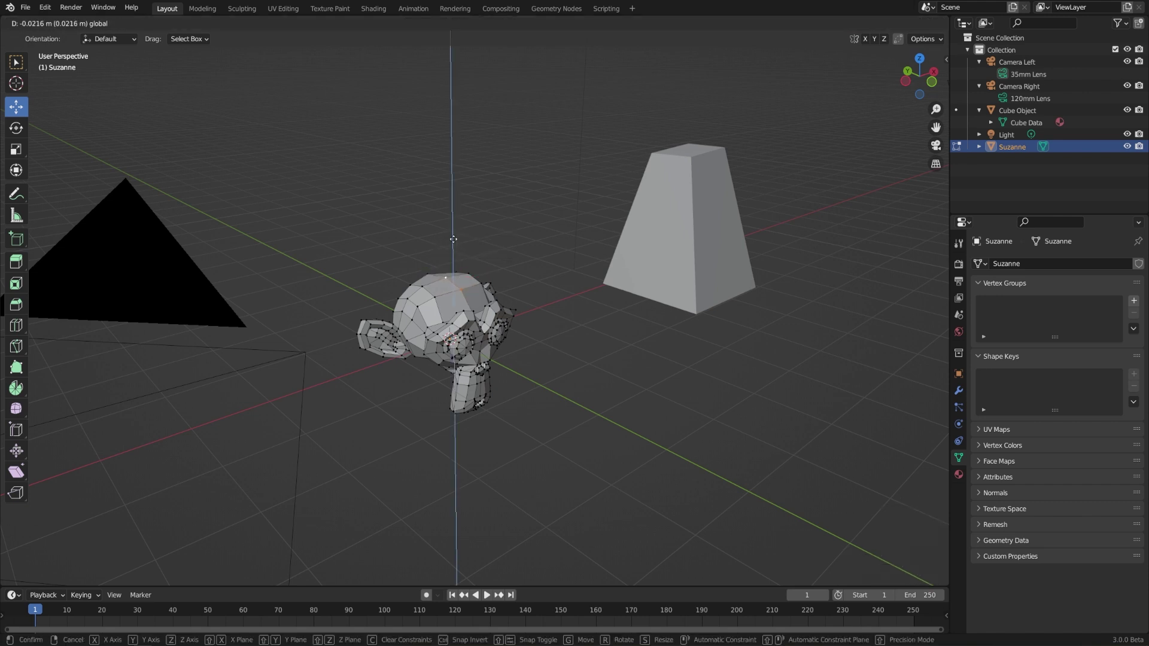
{"action": "key", "text": "Tab"}
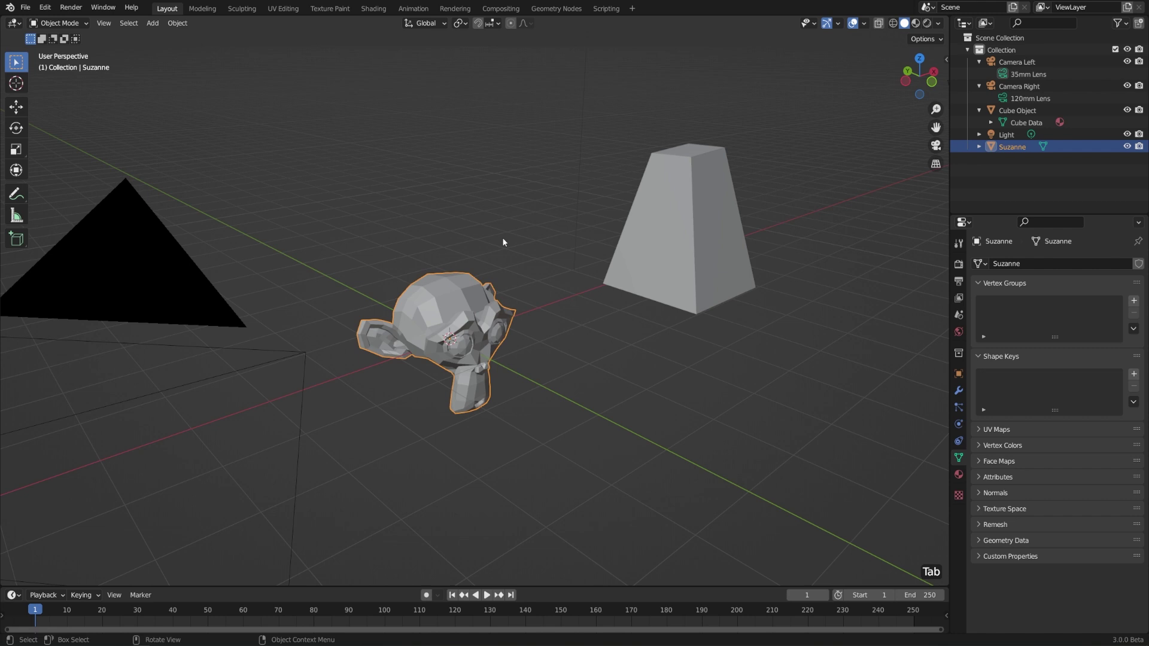